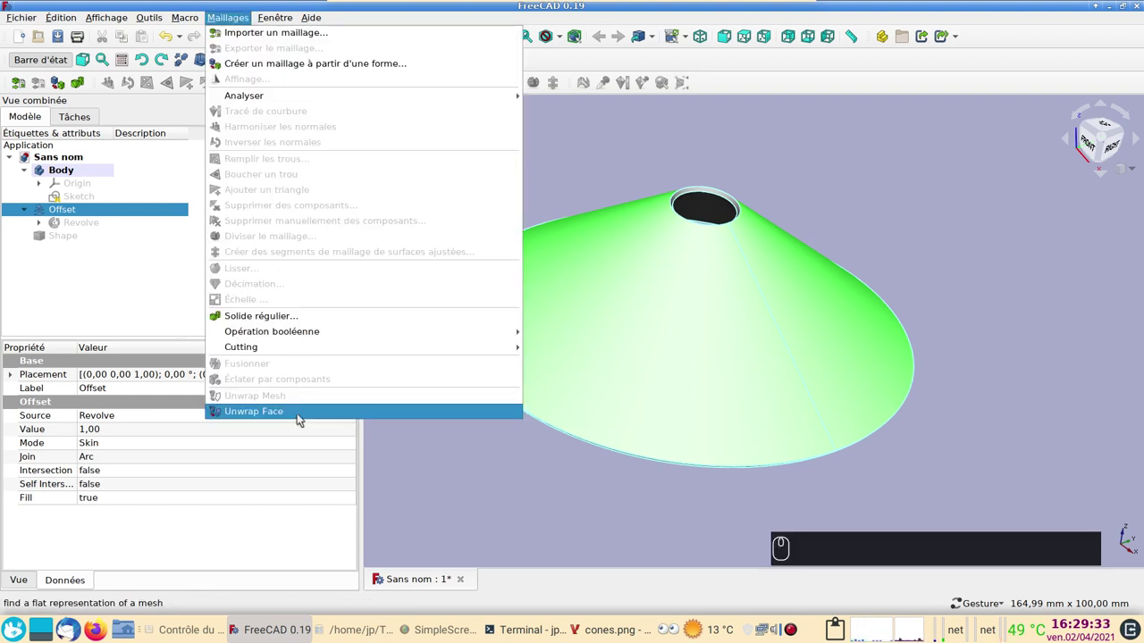
# Unwrap the cone's lateral face into a flat shape and hide the original cone and Offset.
pyautogui.click(452, 468)
pyautogui.click(71, 239)
pyautogui.press('space')
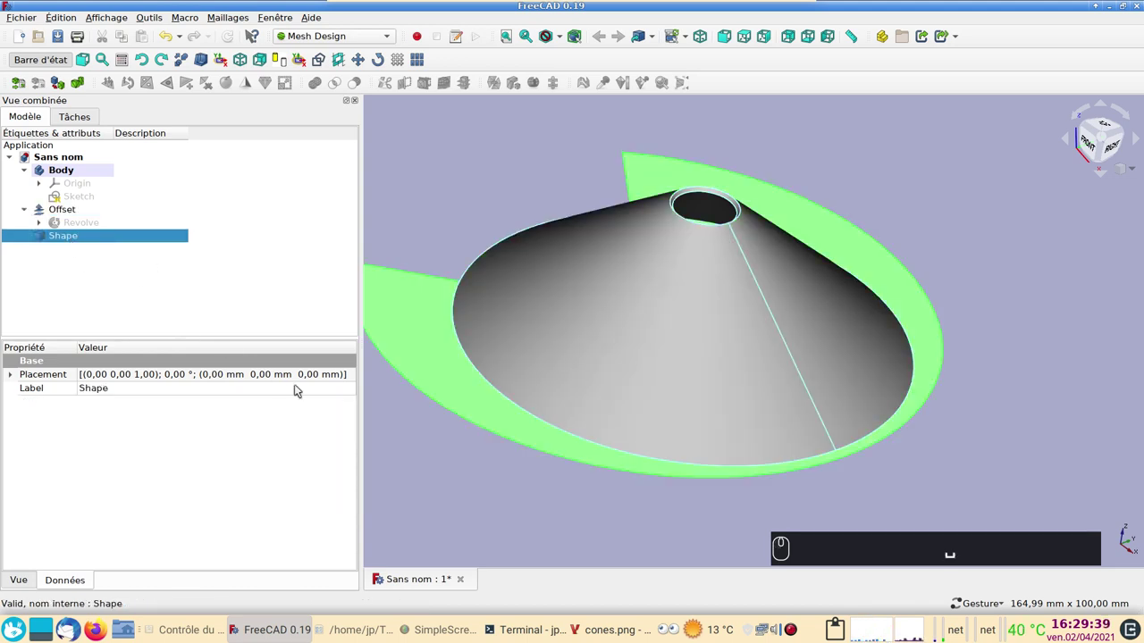
pyautogui.click(74, 209)
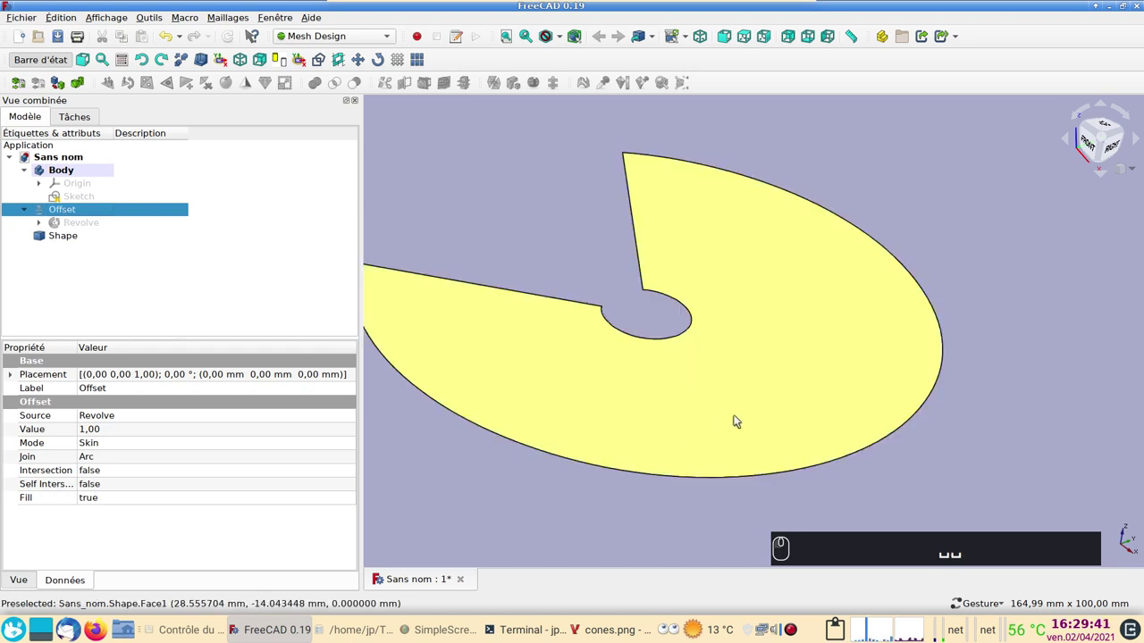
# Set the Top view and zoom in so the flat annular sector fills the view.
pyautogui.click(794, 423)
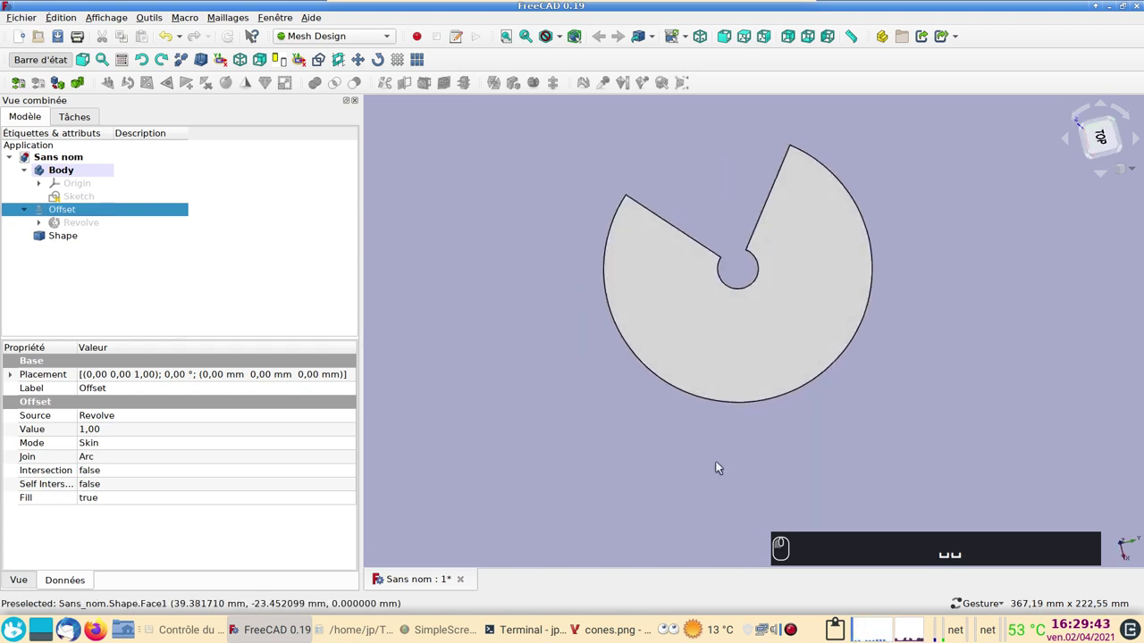
pyautogui.scroll(3)
pyautogui.rightClick(925, 395)
pyautogui.press('space')
pyautogui.moveTo(1001, 367); pyautogui.dragTo(884, 371)
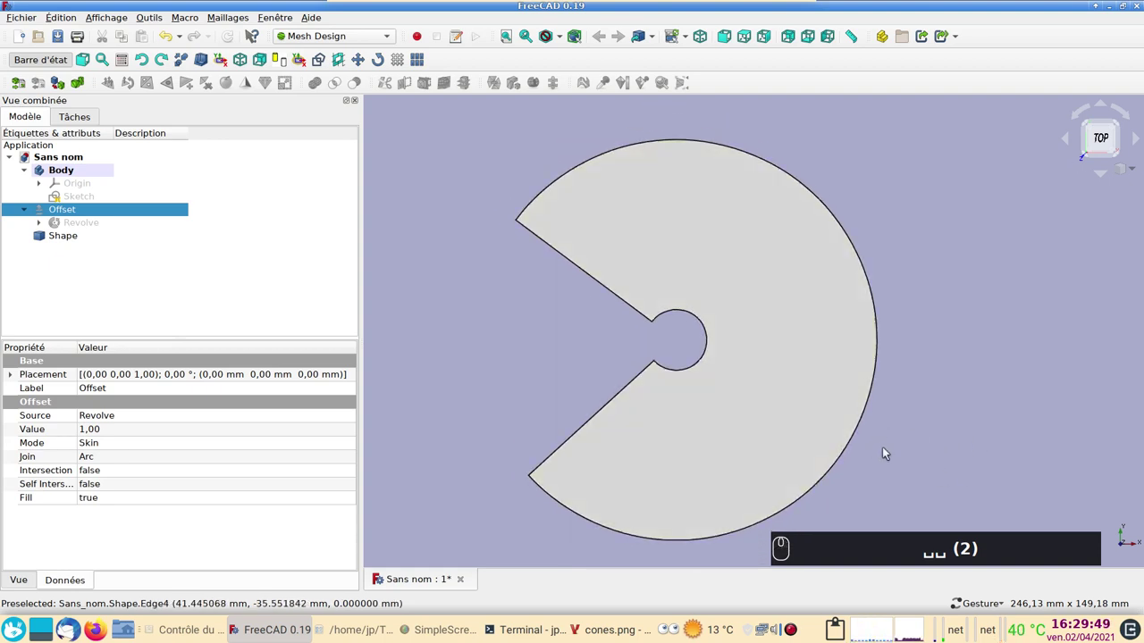
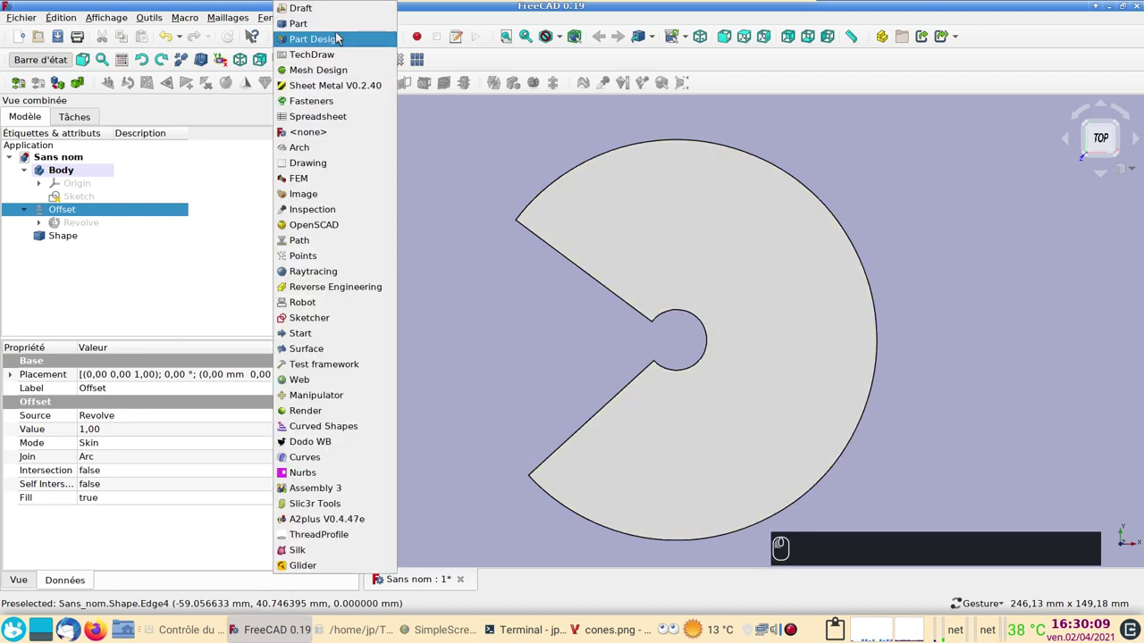
# Switch to Draft and start a 3-point arc at the outline's top corner.
pyautogui.click(333, 20)
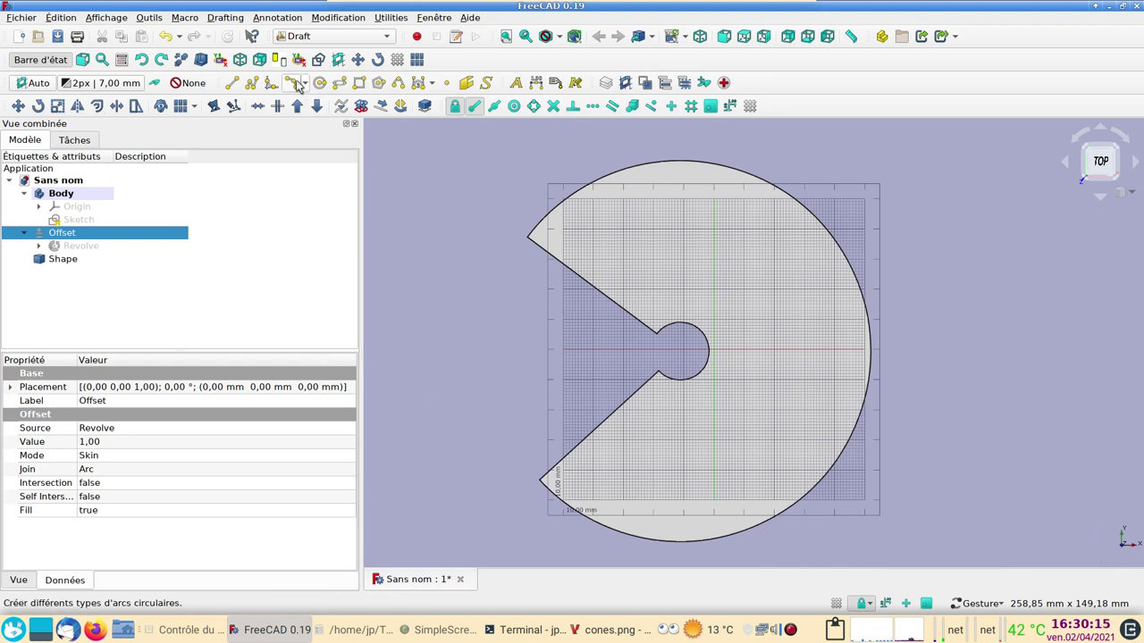
pyautogui.moveTo(308, 82); pyautogui.dragTo(327, 124)
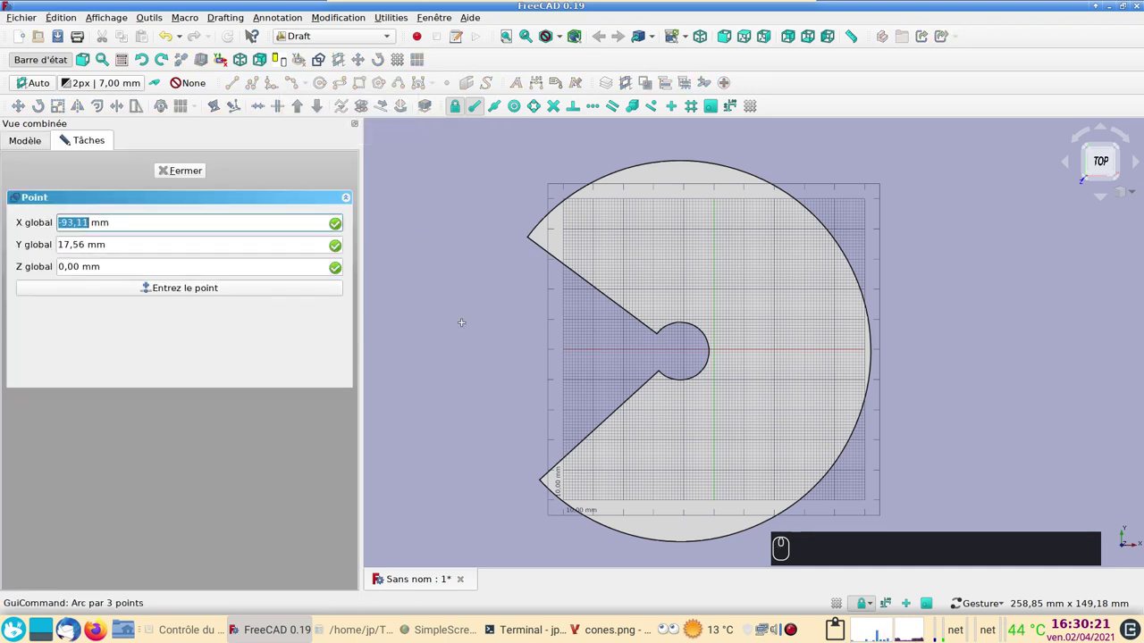
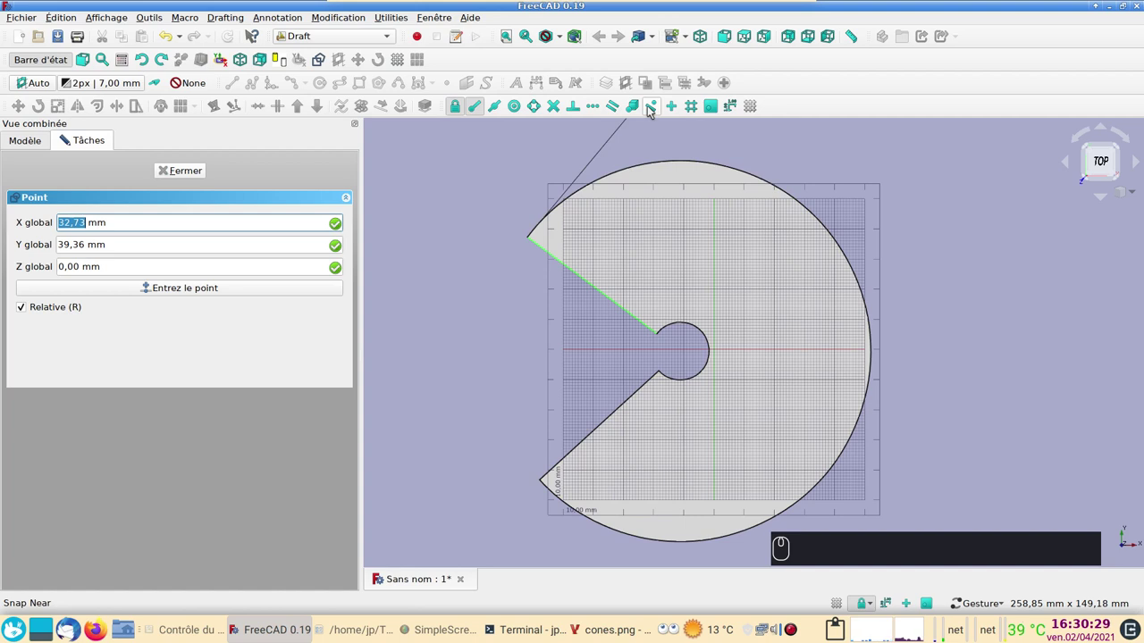
pyautogui.click(653, 113)
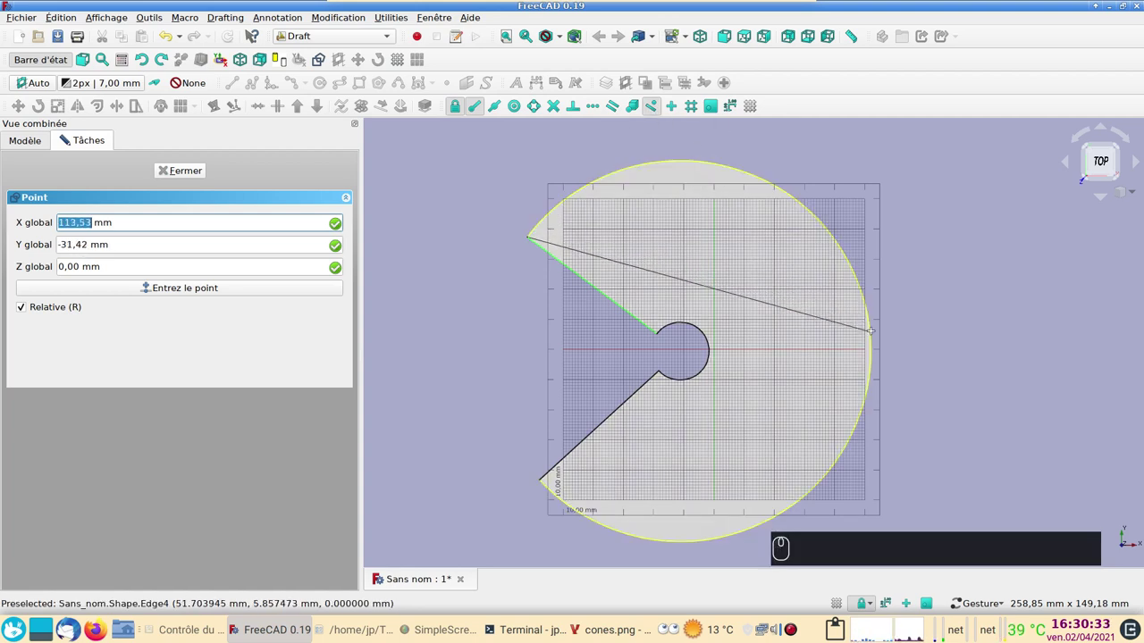
# Enable endpoint snapping and place the arc's next point on the outer rim.
pyautogui.scroll(3)
pyautogui.scroll(-3)
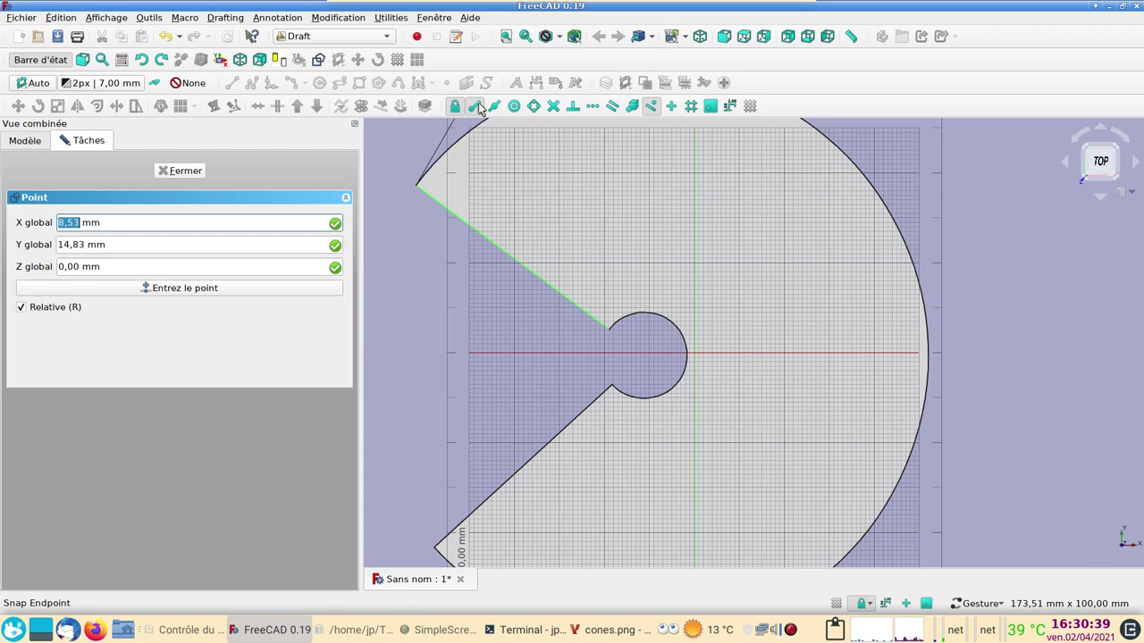
pyautogui.click(487, 104)
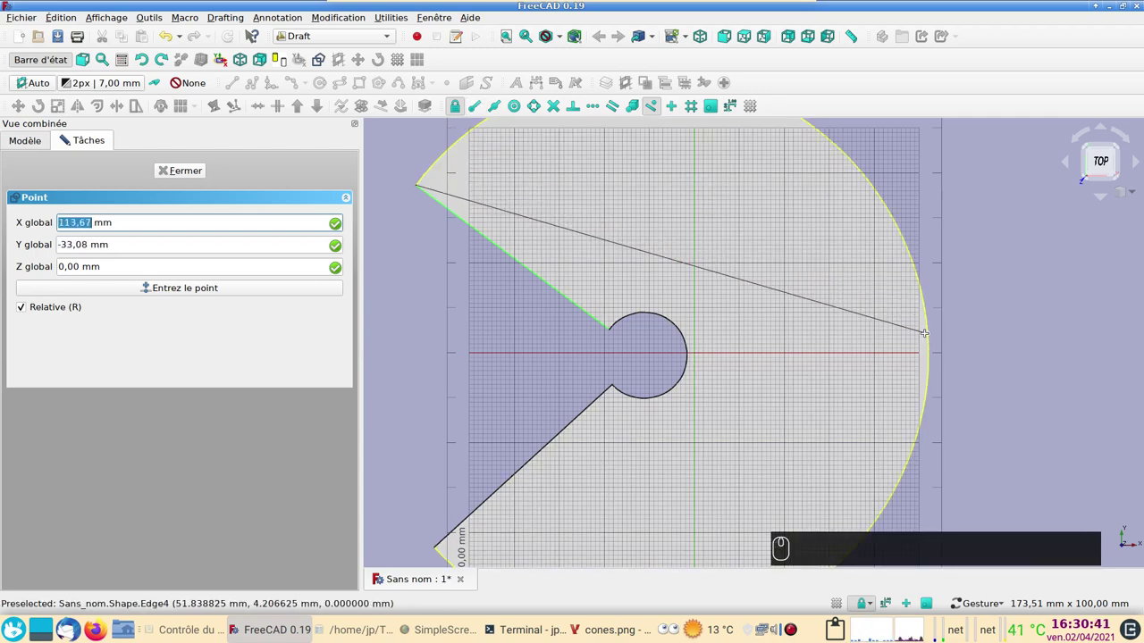
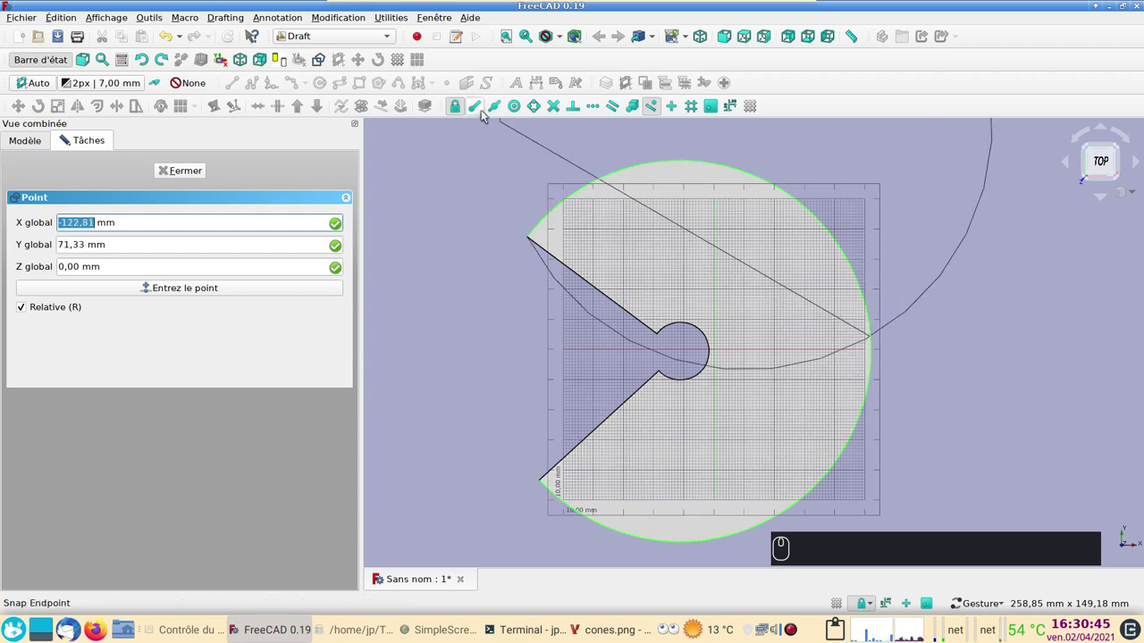
pyautogui.click(482, 117)
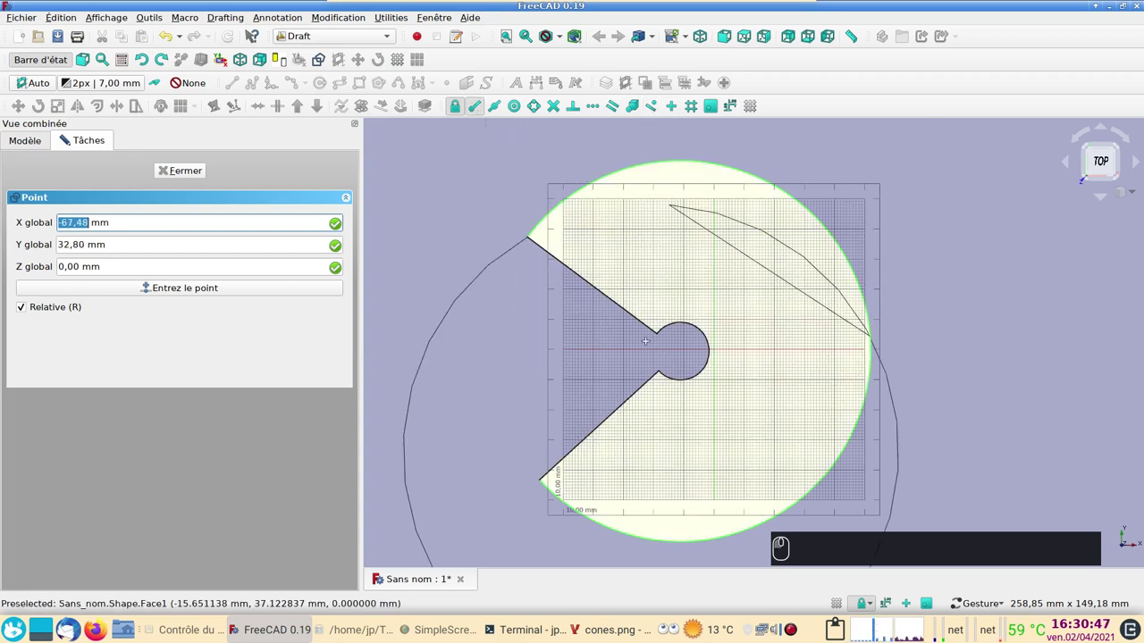
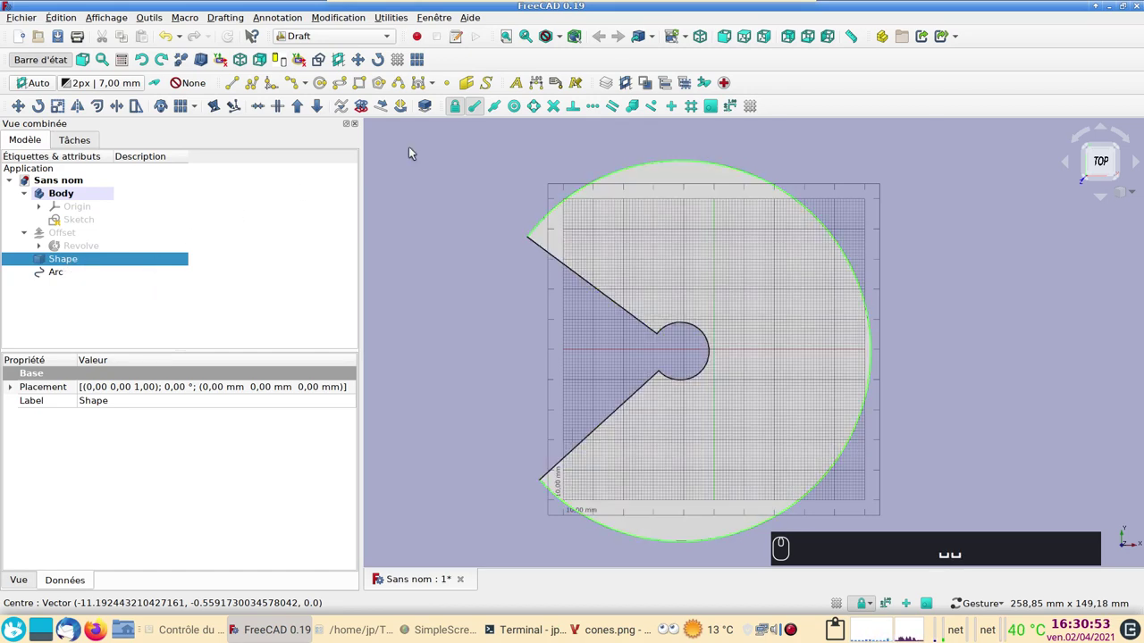
# Start a second 3-point arc snapped to the central hole's edge.
pyautogui.click(295, 77)
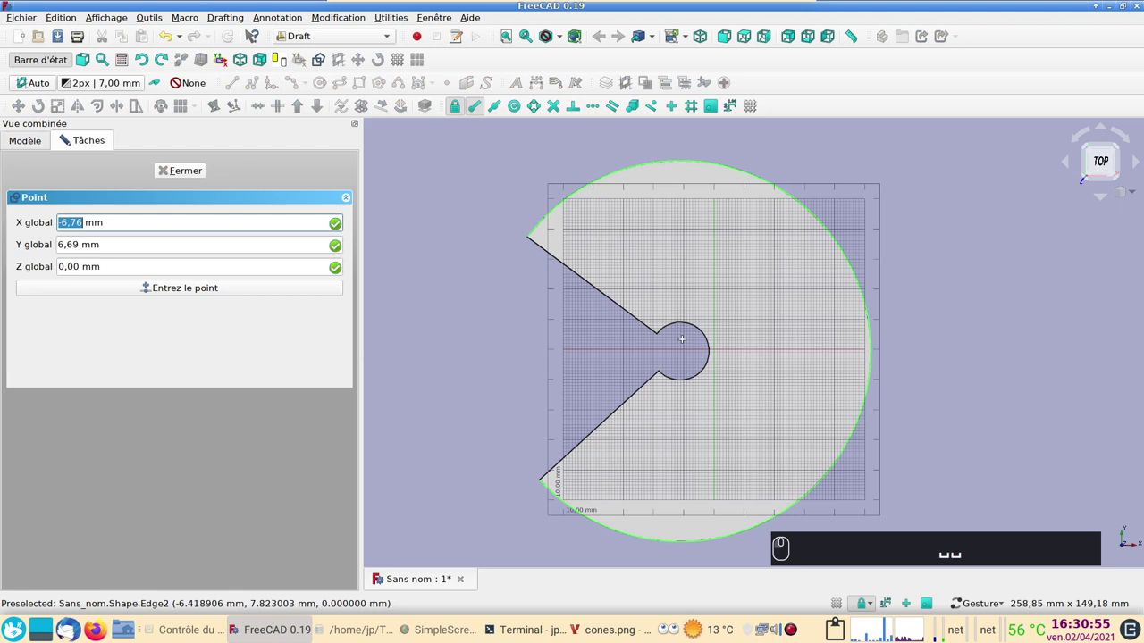
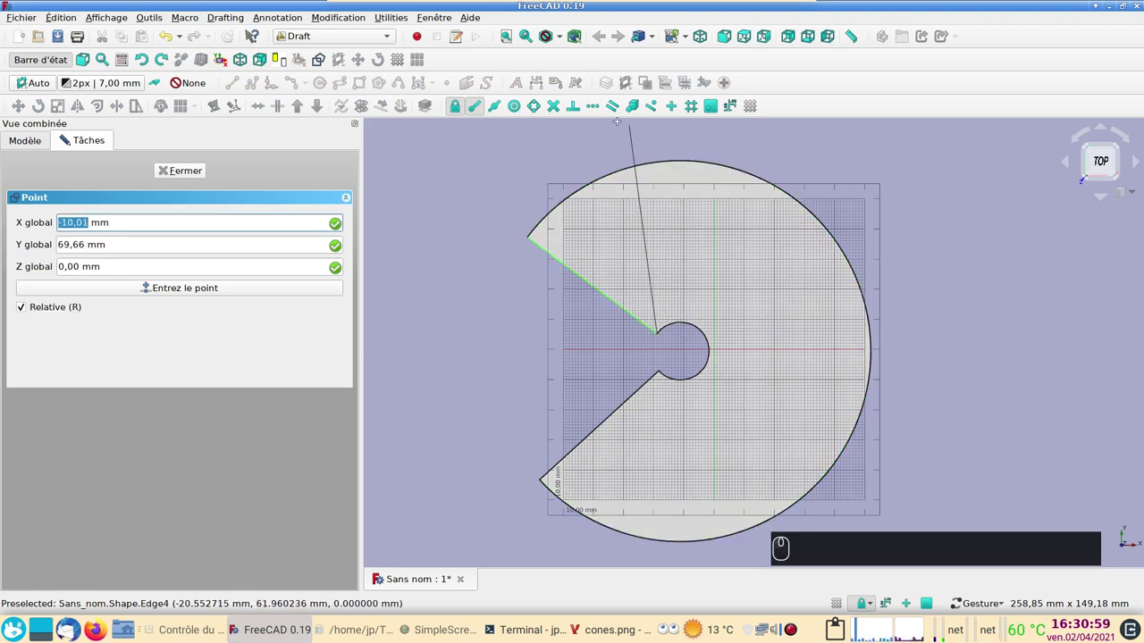
pyautogui.click(654, 113)
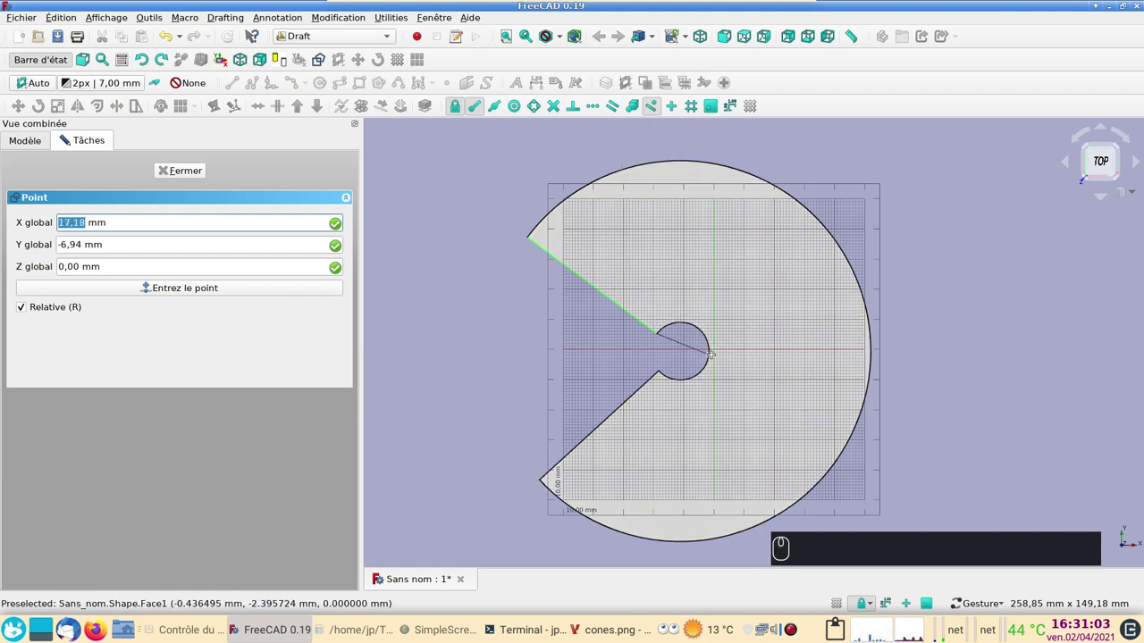
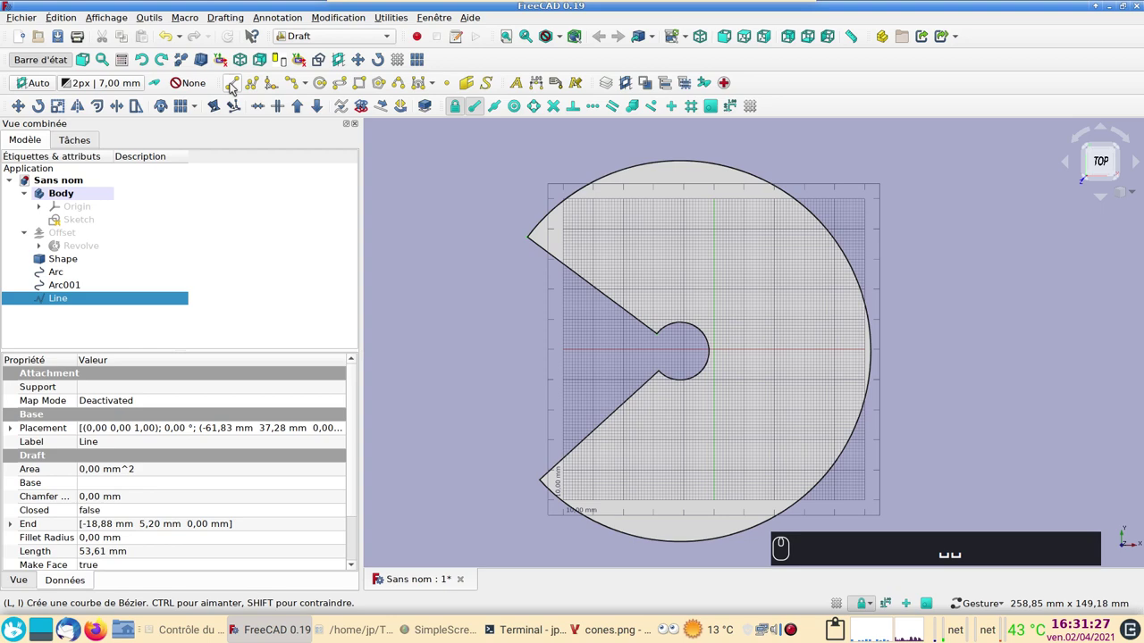
# Draw a Draft line along the lower straight edge, then switch to the TechDraw workbench.
pyautogui.click(234, 85)
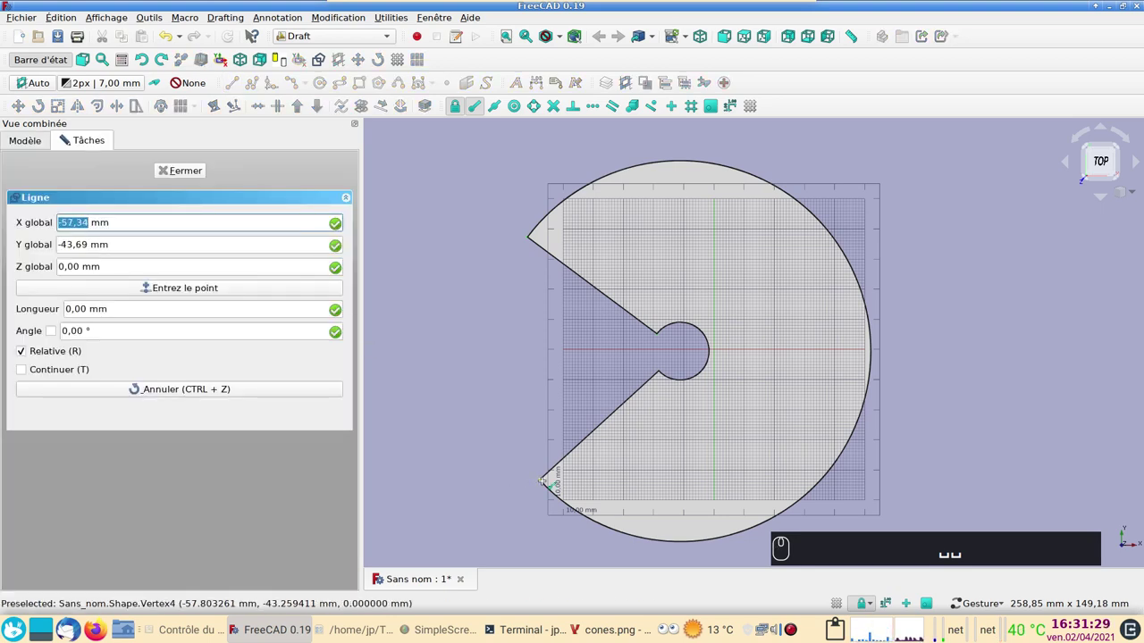
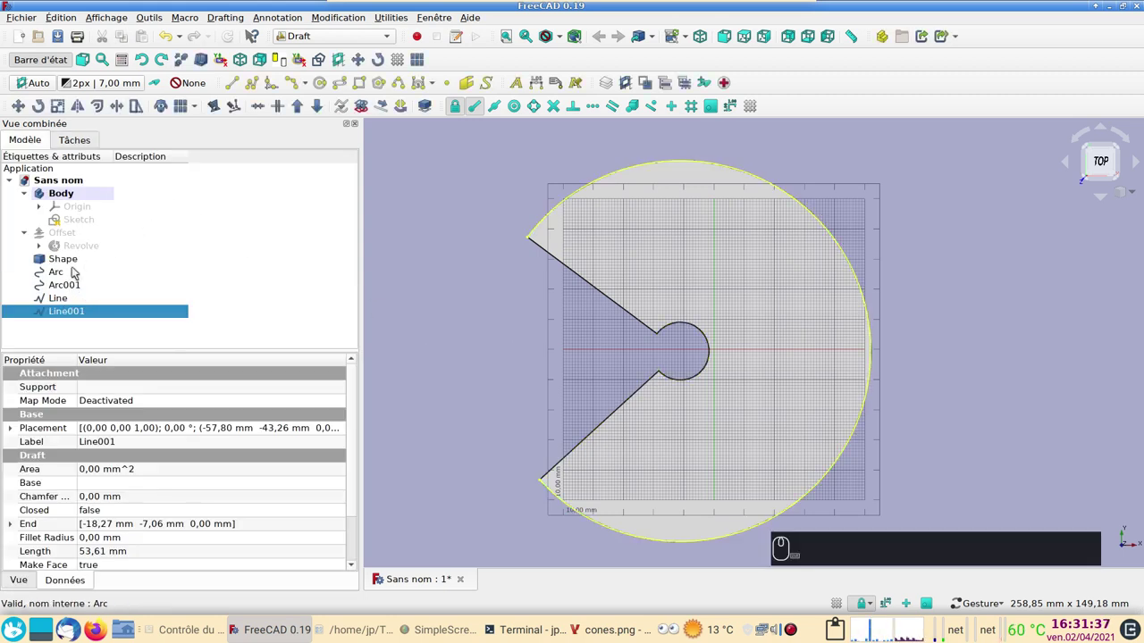
pyautogui.moveTo(315, 40); pyautogui.dragTo(342, 84)
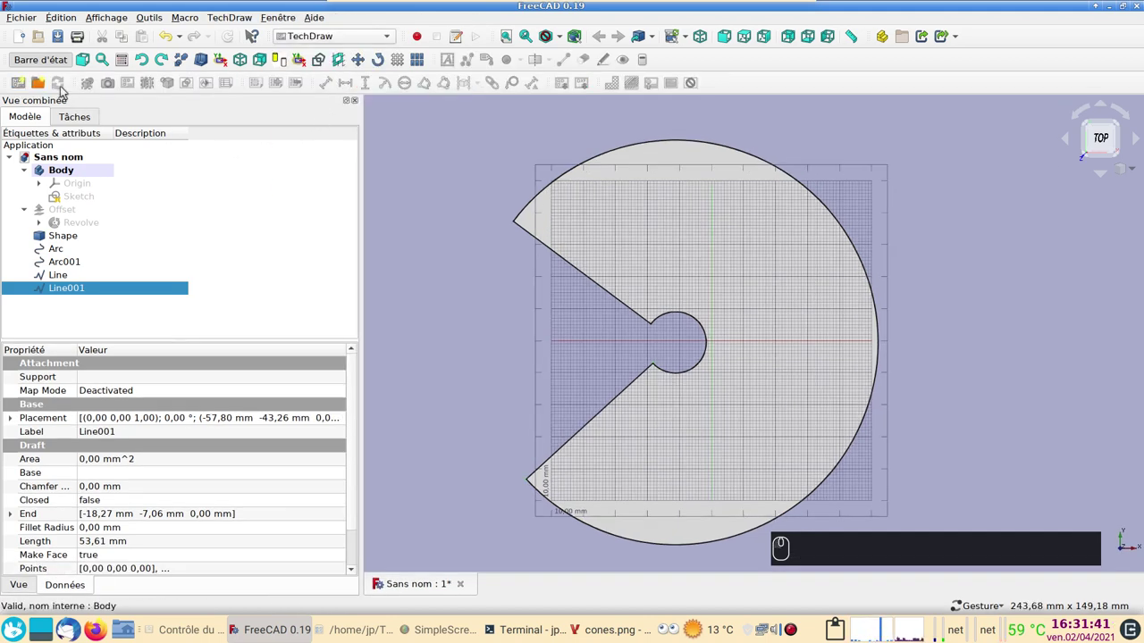
# Create a new drawing page from the A4_Landscape_blank.svg template.
pyautogui.click(45, 82)
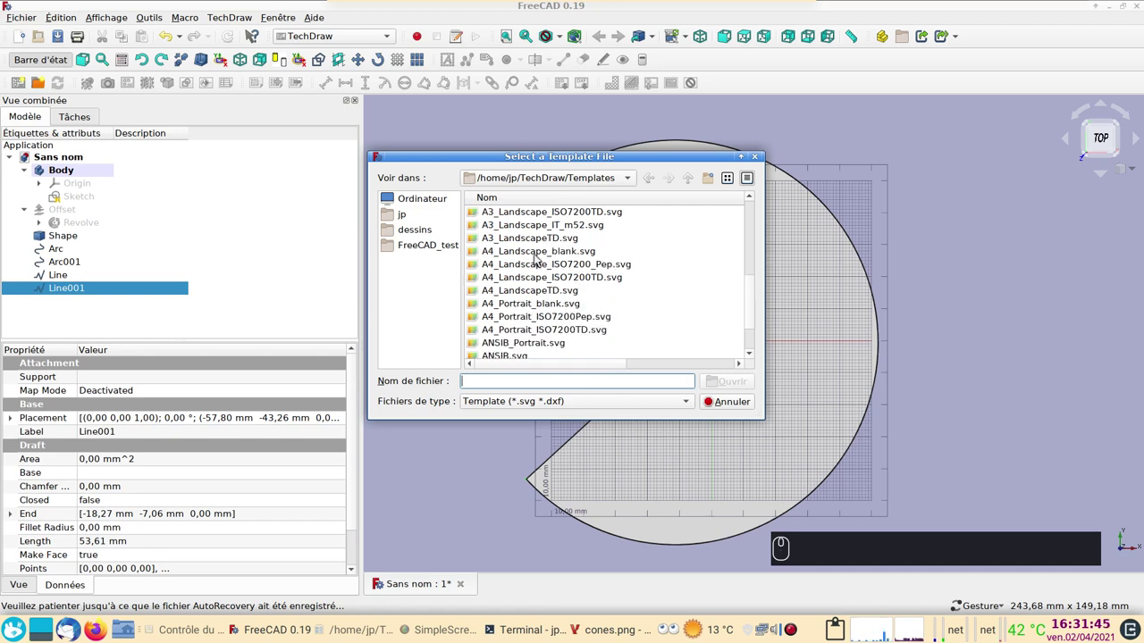
pyautogui.click(537, 255)
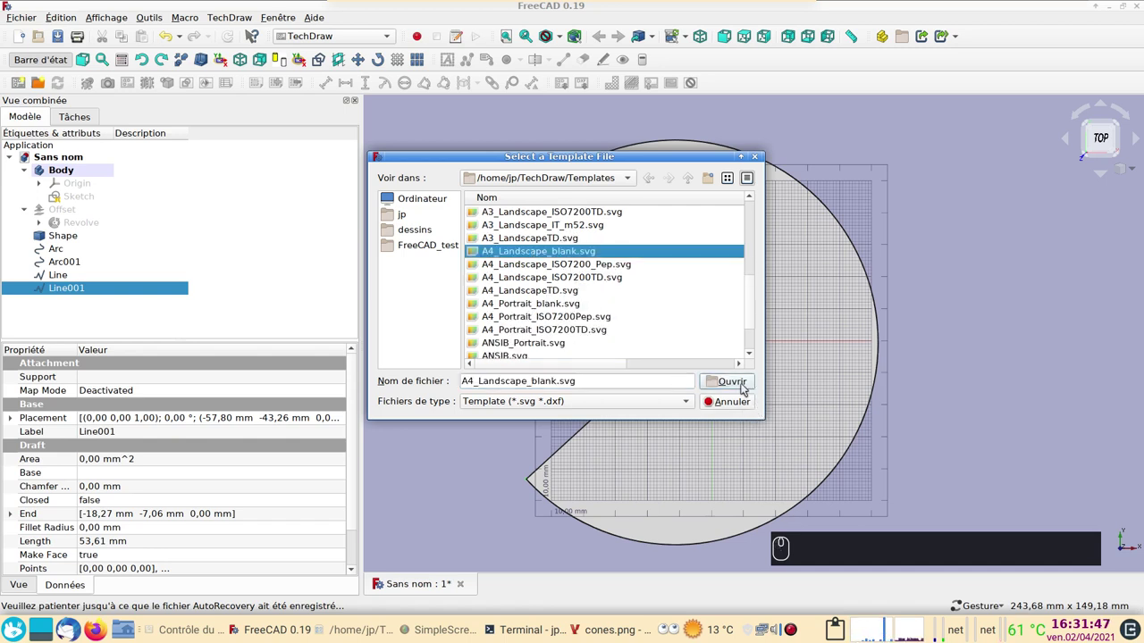
pyautogui.click(751, 383)
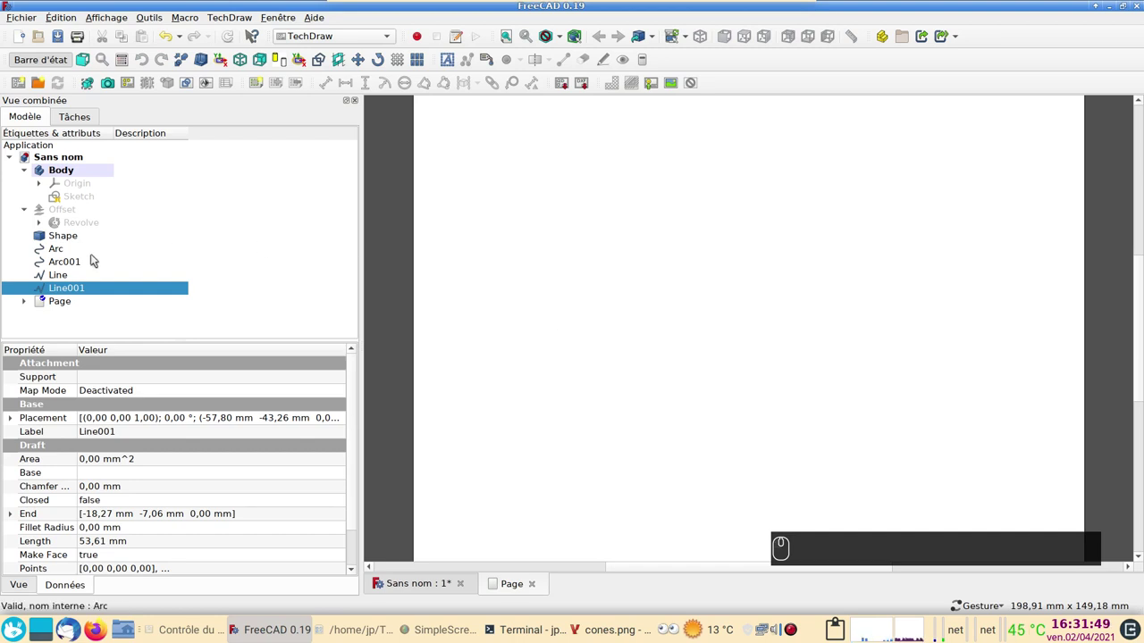
# Insert a view of Arc, Arc001, Line and Line001 onto the page and show it.
pyautogui.click(89, 249)
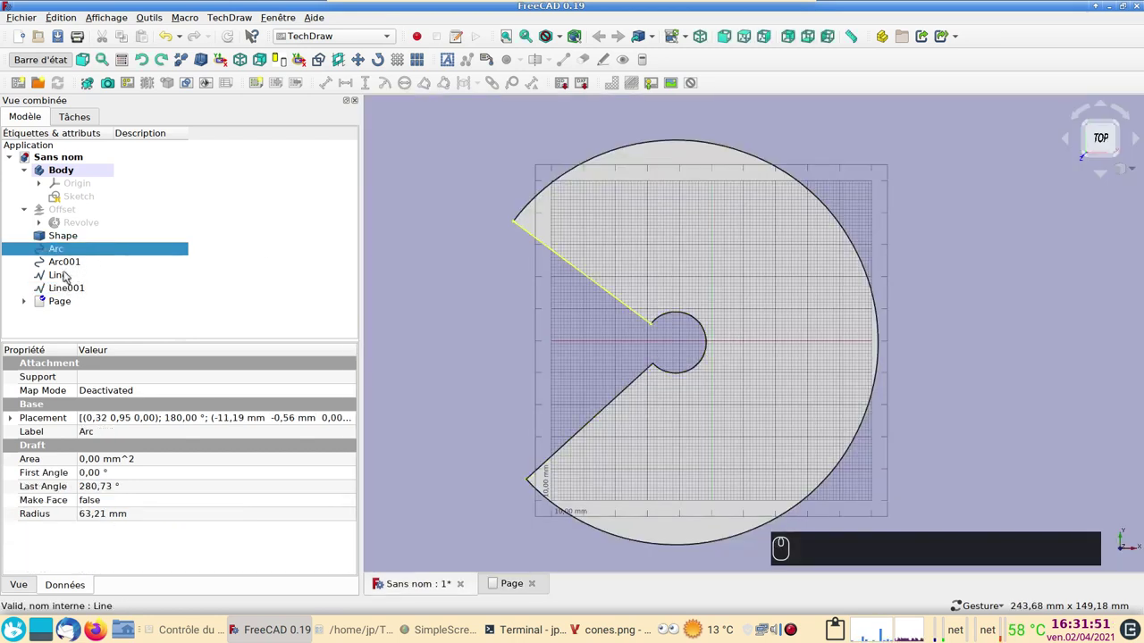
pyautogui.click(76, 292)
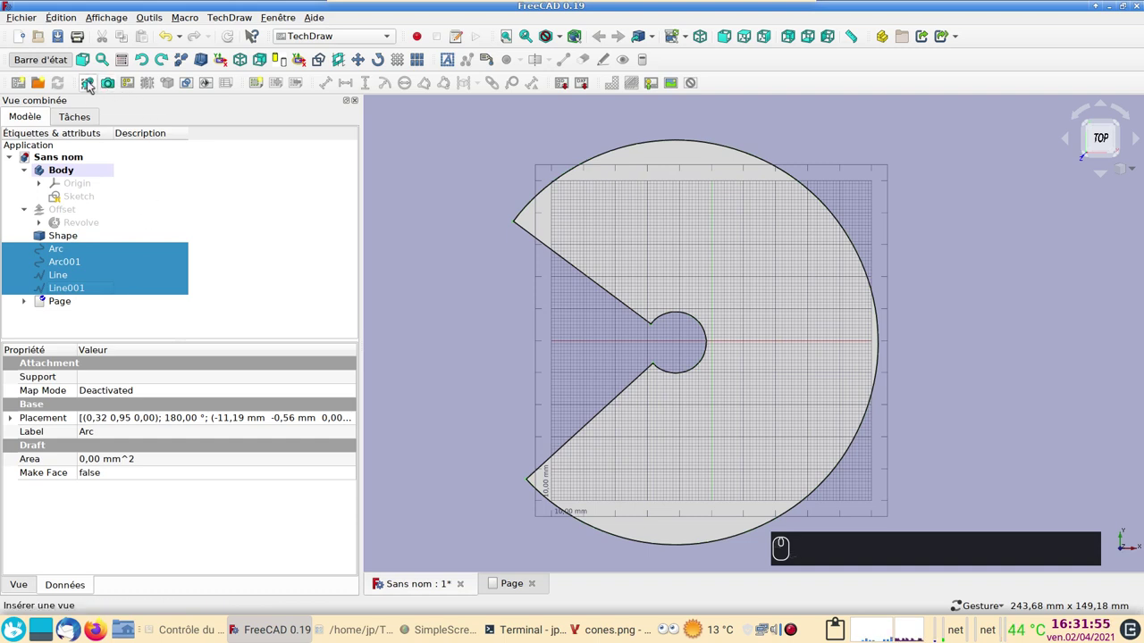
pyautogui.click(92, 84)
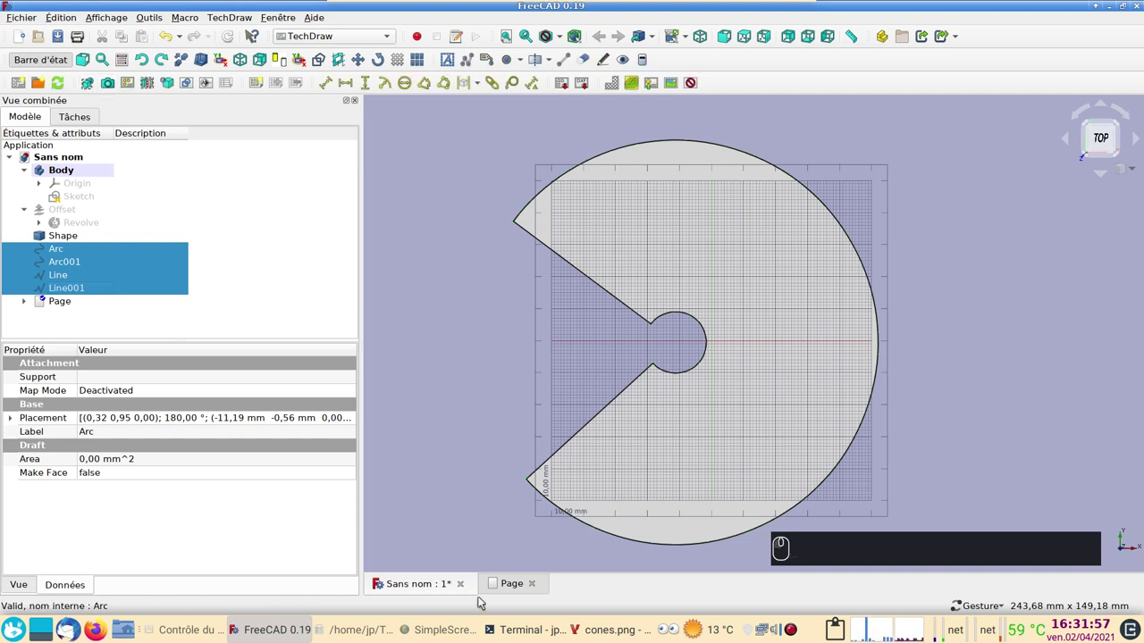
pyautogui.click(507, 595)
pyautogui.scroll(3)
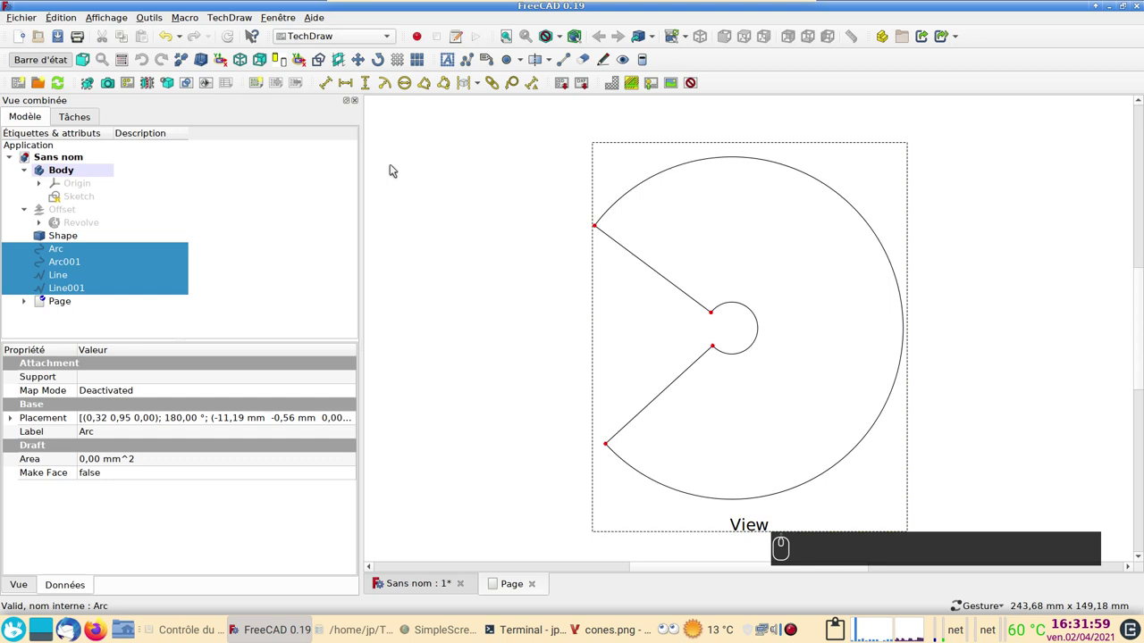
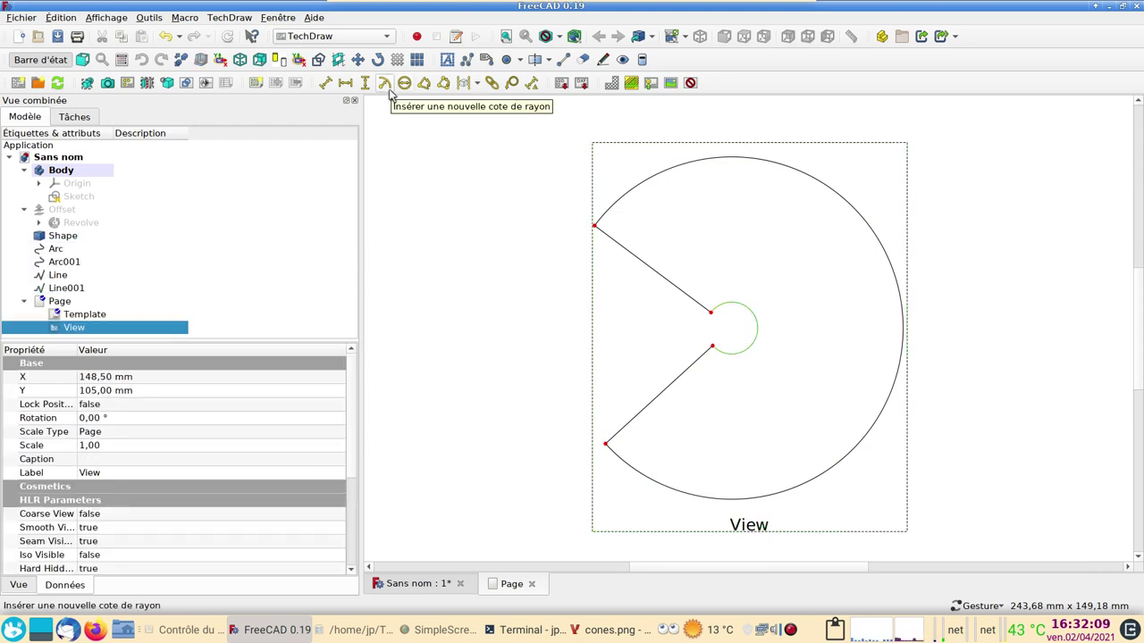
# Add radius dimensions R9,59 to the inner arc and R63,21 to the outer arc.
pyautogui.moveTo(389, 86); pyautogui.dragTo(758, 374)
pyautogui.scroll(3)
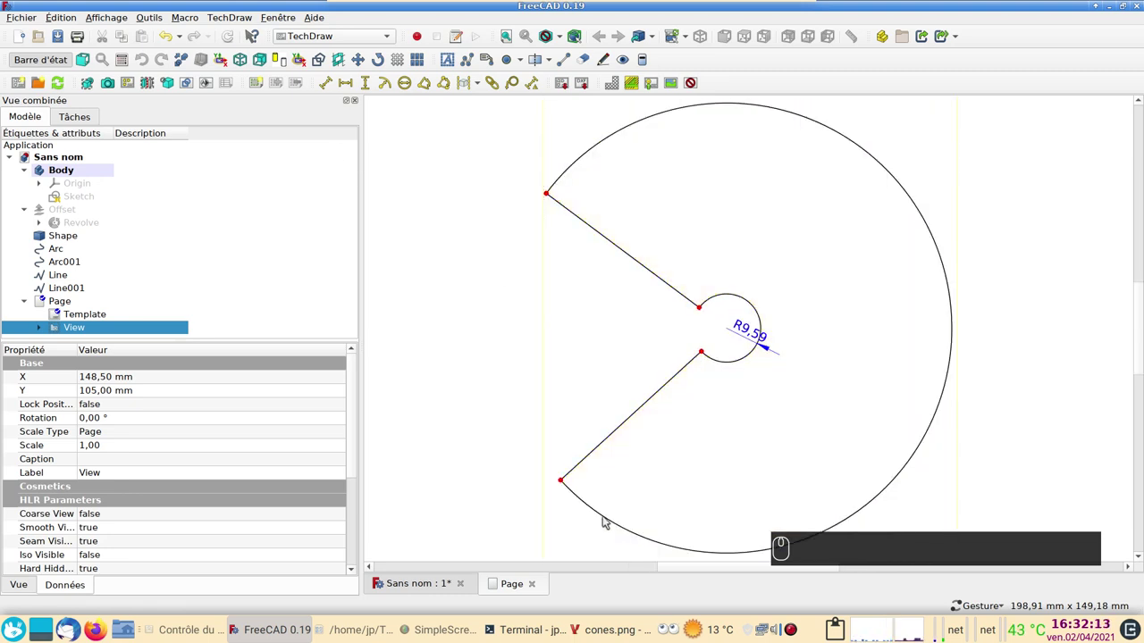
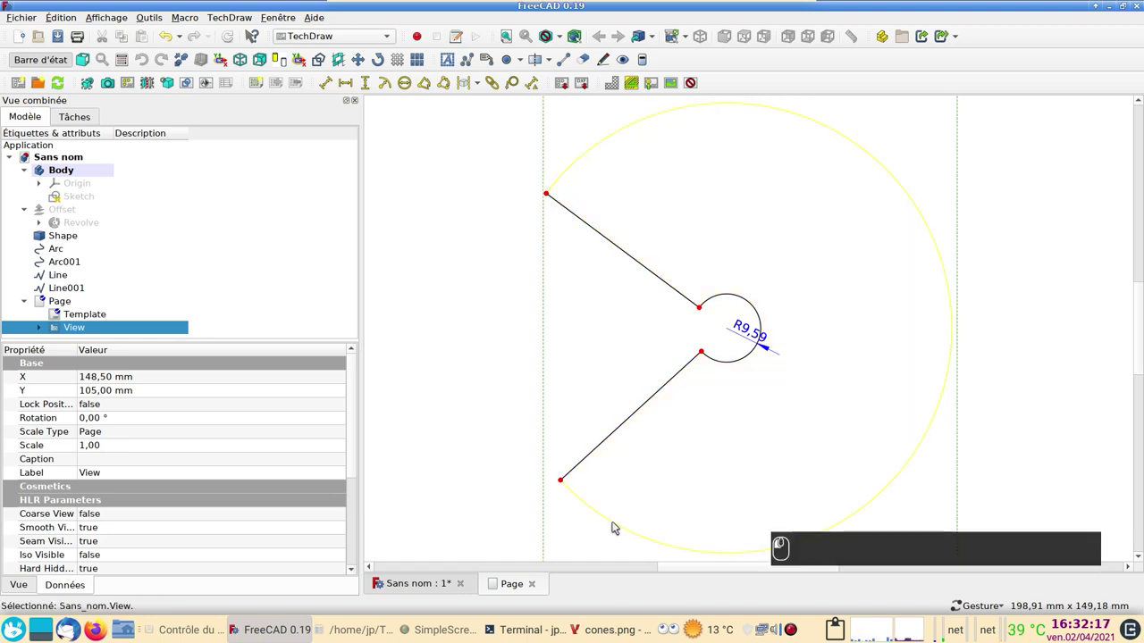
pyautogui.click(388, 88)
pyautogui.moveTo(762, 344); pyautogui.dragTo(841, 315)
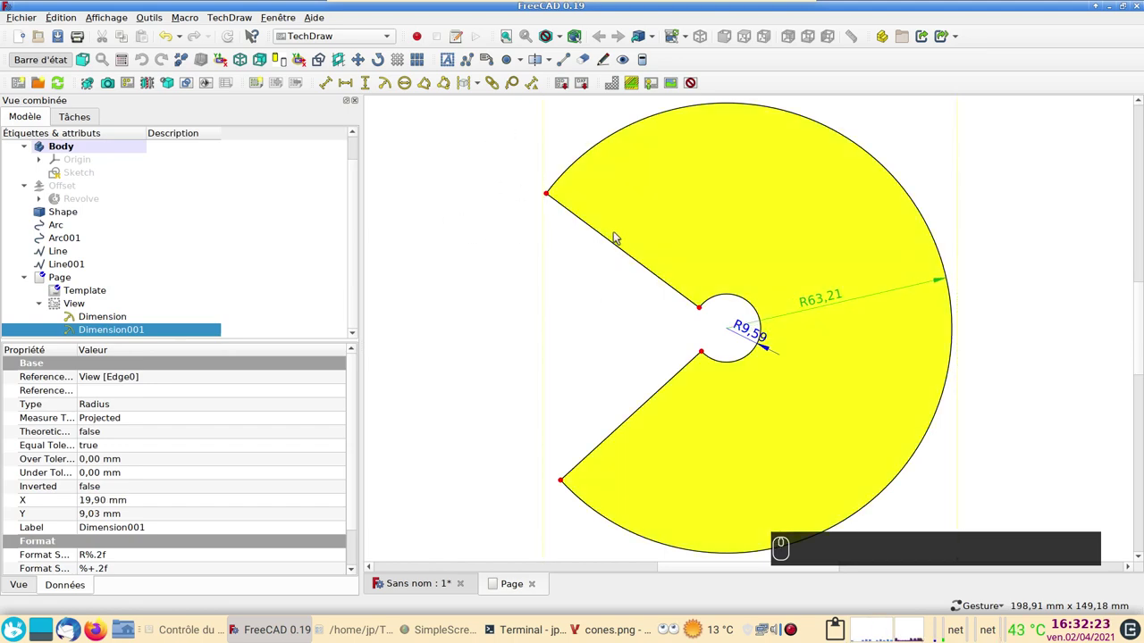
# Select the upper straight edge and Ctrl-select the lower edge for an angle dimension.
pyautogui.click(617, 245)
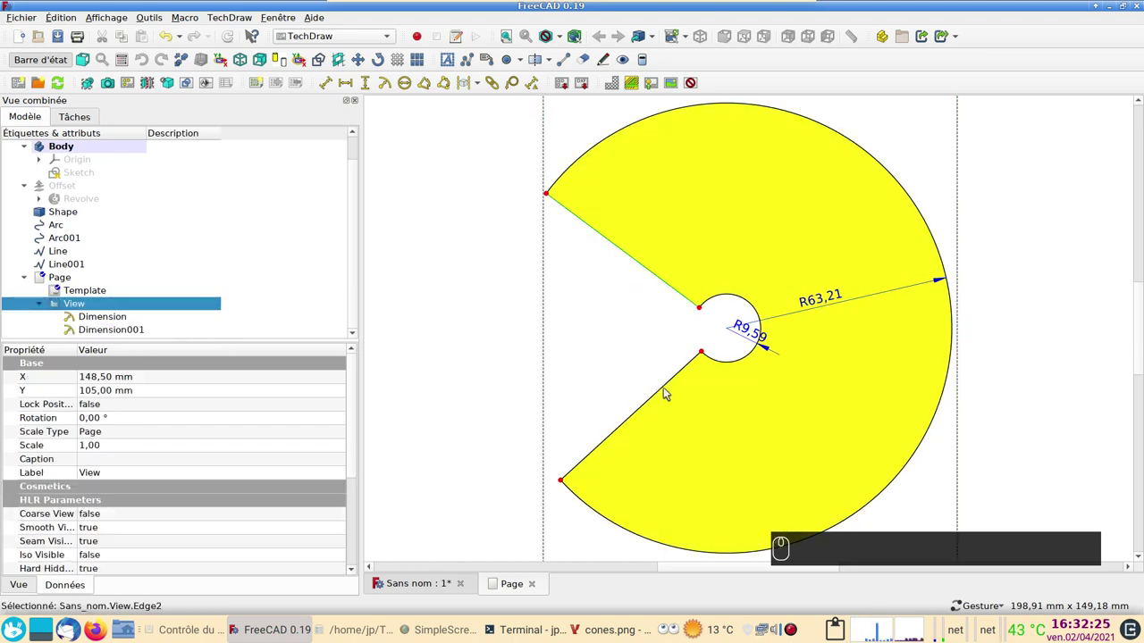
pyautogui.press('⌨')
pyautogui.moveTo(674, 384); pyautogui.dragTo(454, 153)
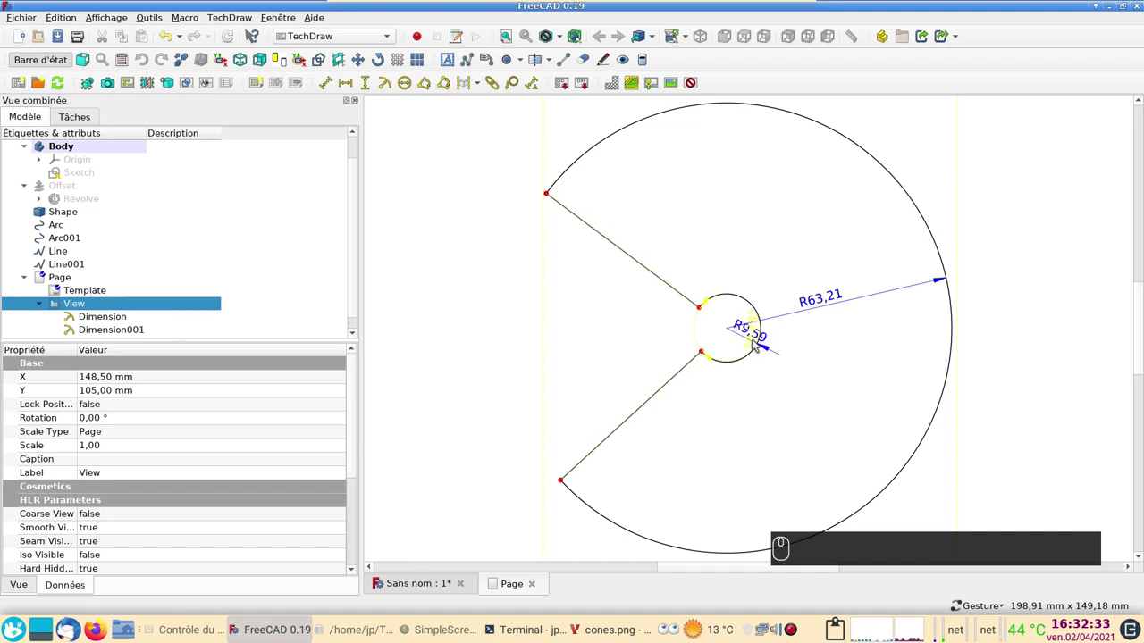
# Add the 79,24° angle dimension between the two straight edges.
pyautogui.moveTo(762, 339); pyautogui.dragTo(622, 341)
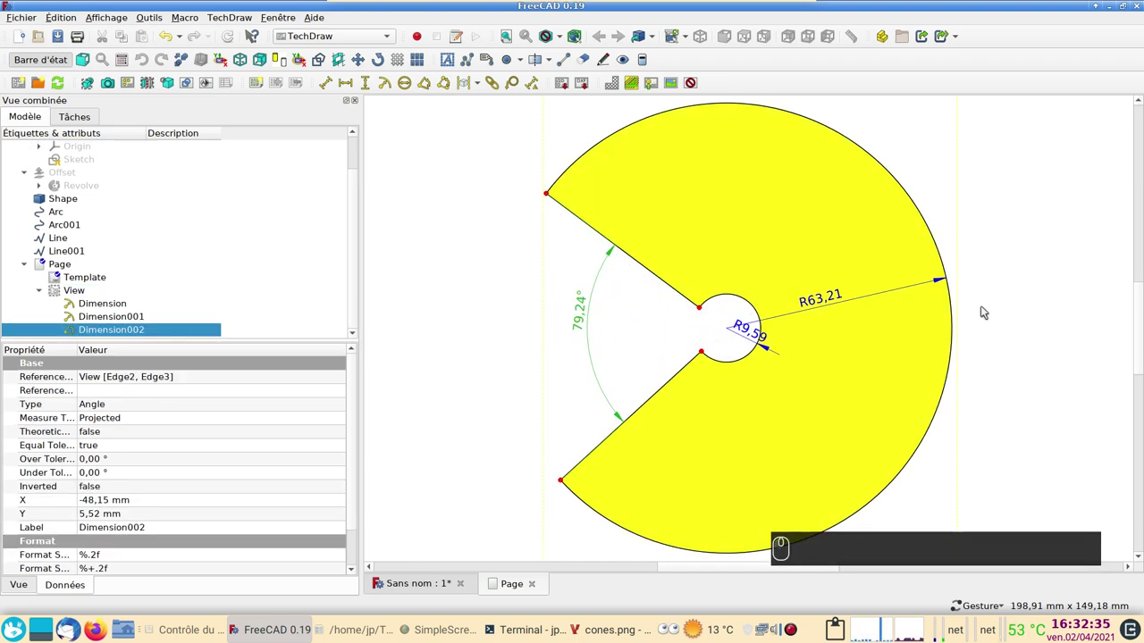
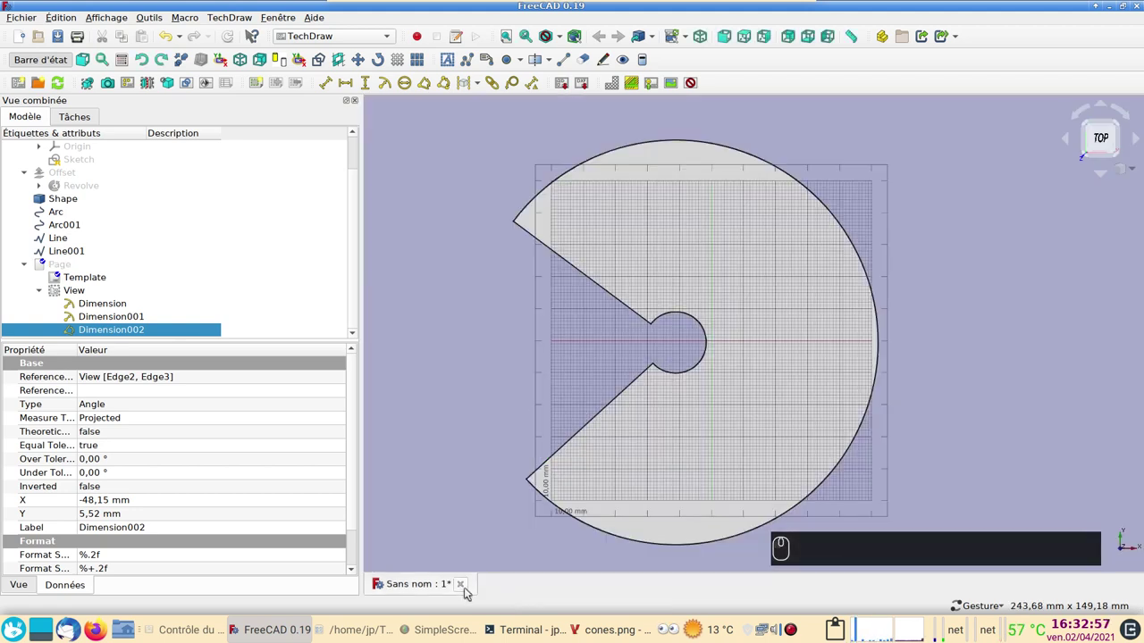
# Close the untitled document, discarding changes with 'Fermer sans enregistrer'.
pyautogui.click(475, 588)
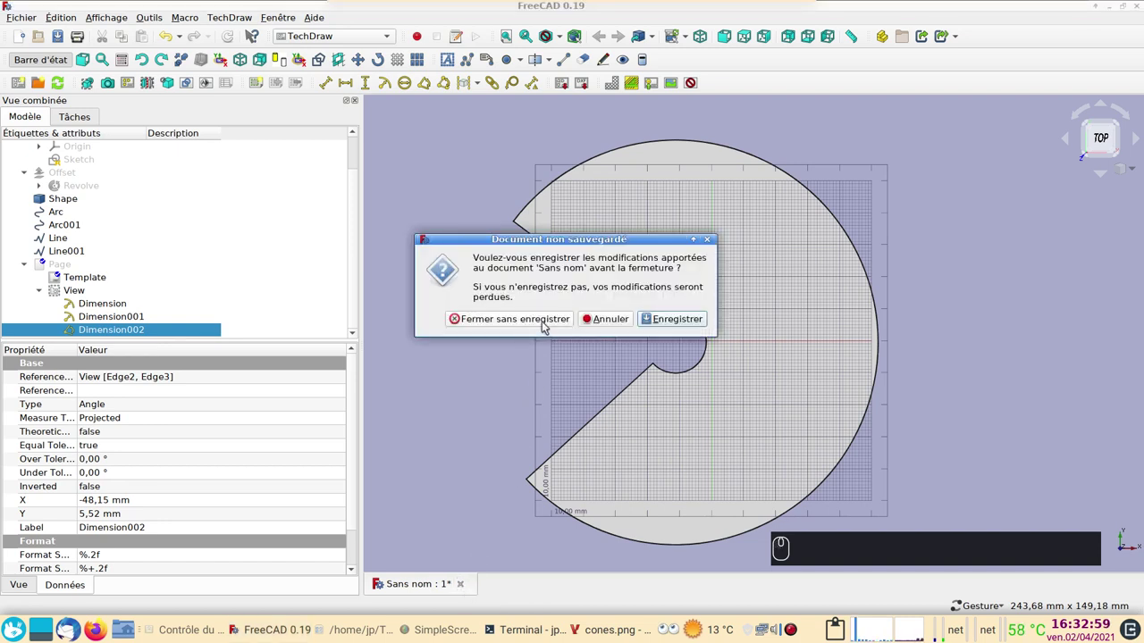
pyautogui.click(552, 321)
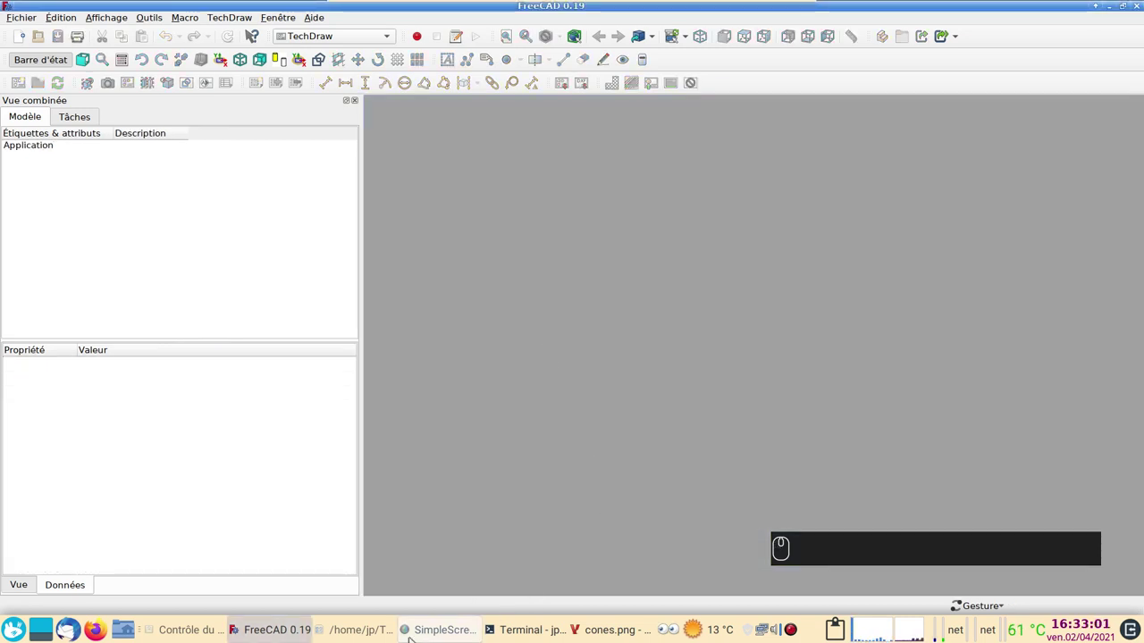
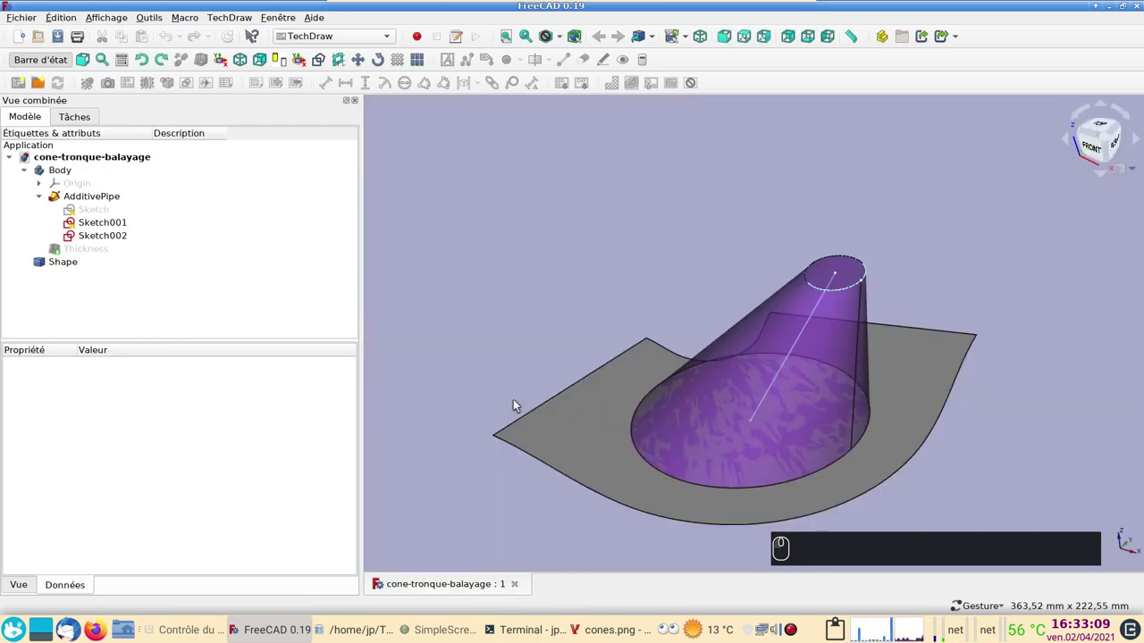
# Orbit the swept truncated cone to review it, then switch to the Mesh Design workbench.
pyautogui.moveTo(1013, 391); pyautogui.dragTo(1022, 401)
pyautogui.click(1048, 401)
pyautogui.click(513, 392)
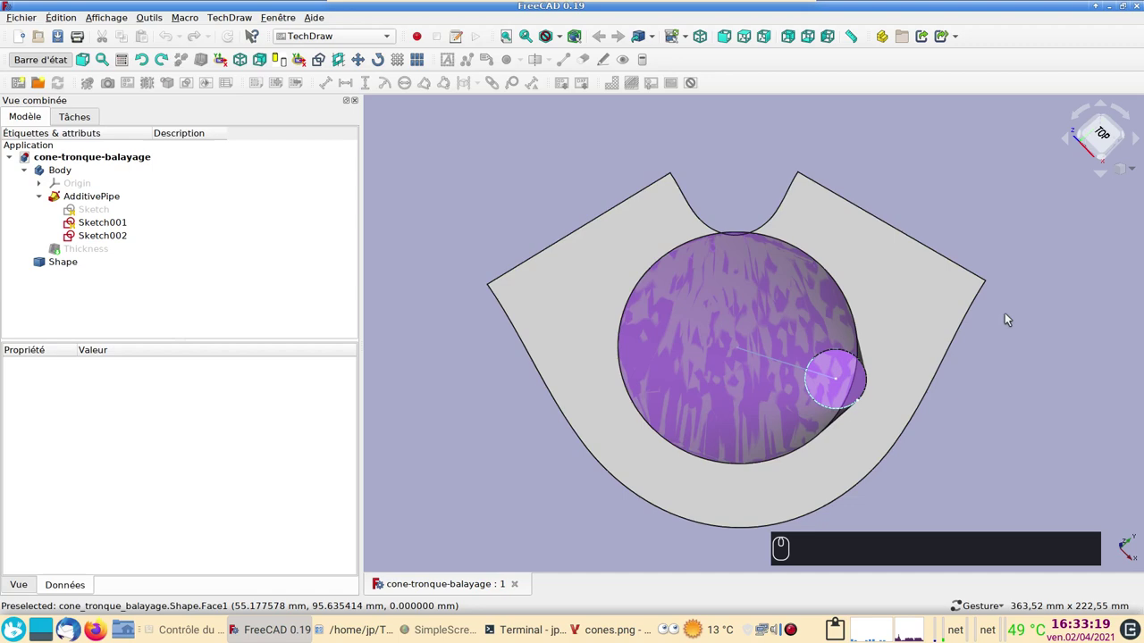
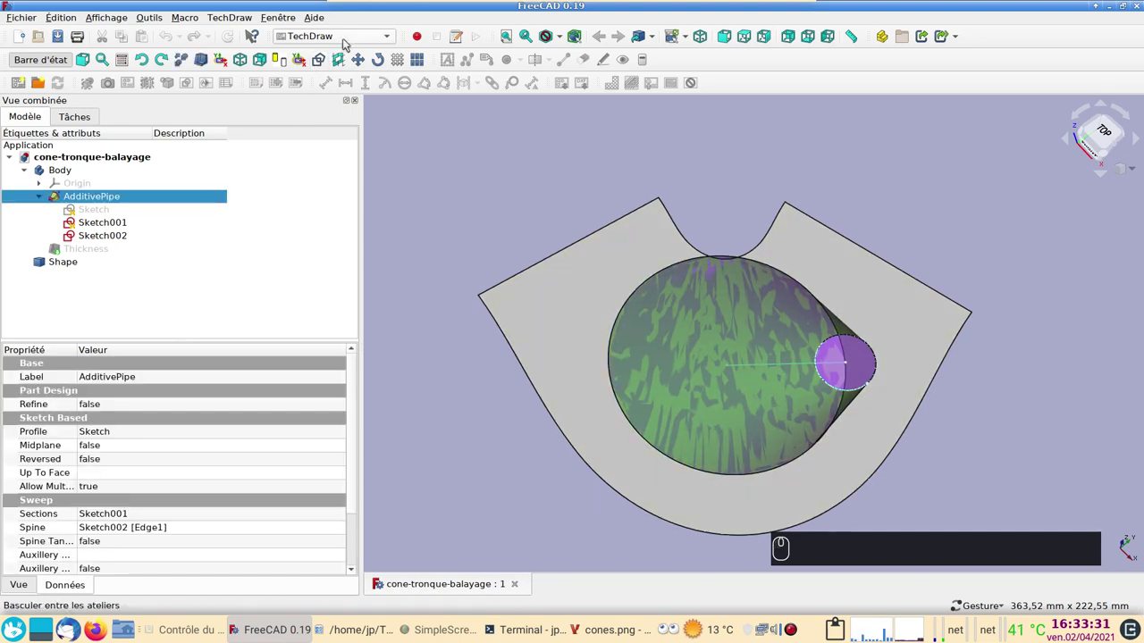
pyautogui.moveTo(345, 44); pyautogui.dragTo(345, 65)
pyautogui.click(346, 65)
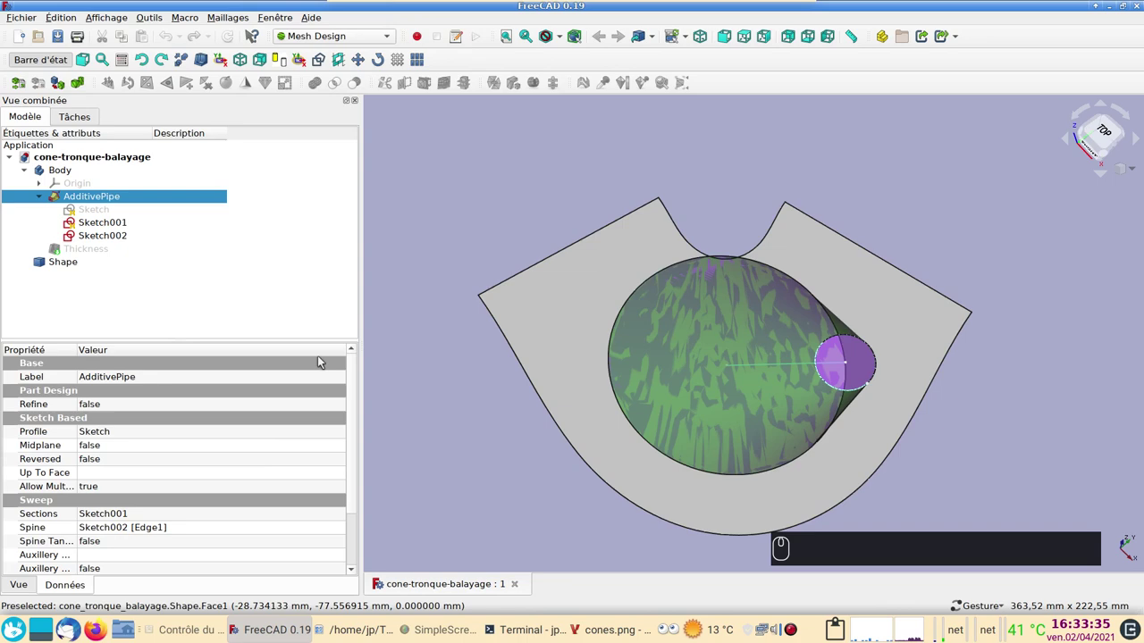
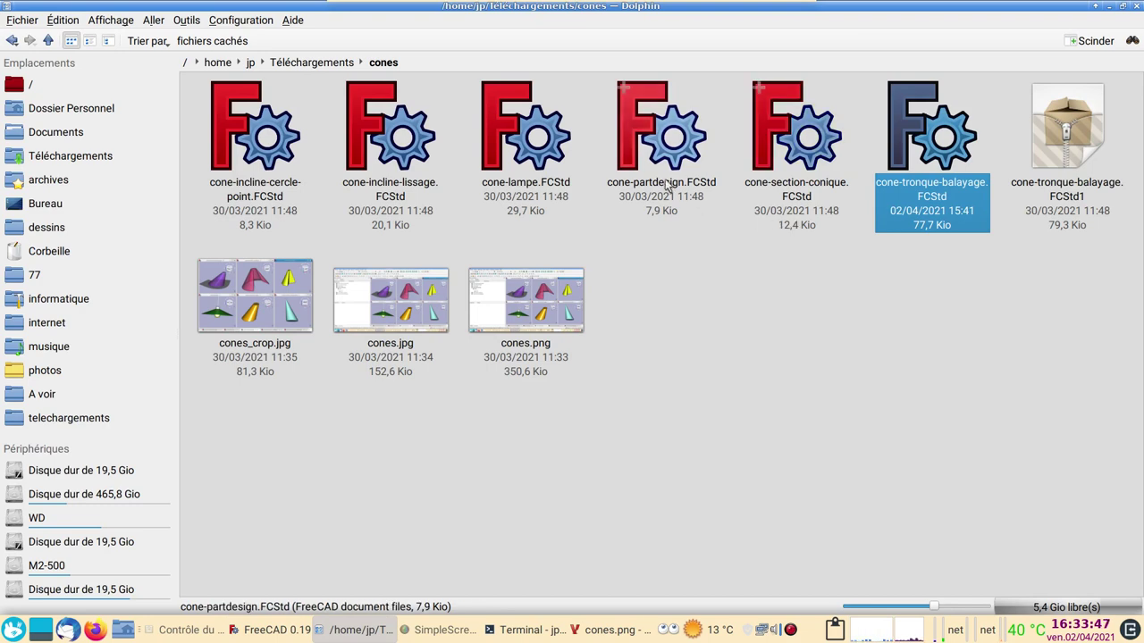
# Drag cone-partdesign.FCStd from Dolphin into FreeCAD to open it.
pyautogui.moveTo(655, 167); pyautogui.dragTo(530, 395)
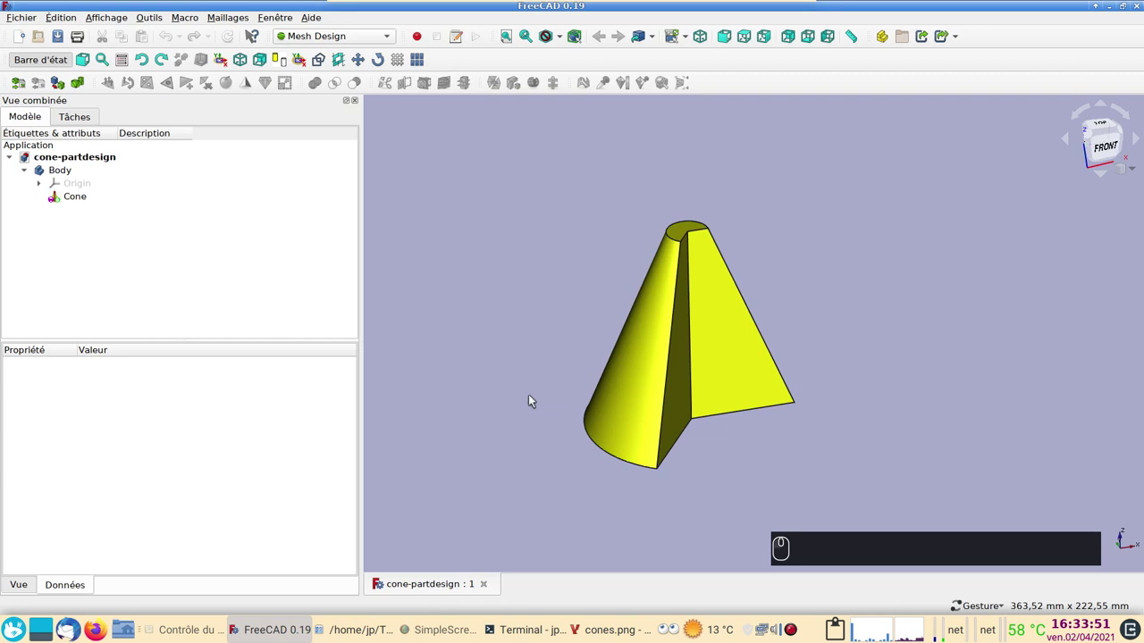
# Select the Cone feature, orbit it and try Maillages > Unwrap Face, then clear the selection.
pyautogui.click(558, 282)
pyautogui.click(665, 390)
pyautogui.moveTo(523, 453); pyautogui.dragTo(789, 317)
pyautogui.moveTo(452, 404); pyautogui.dragTo(613, 404)
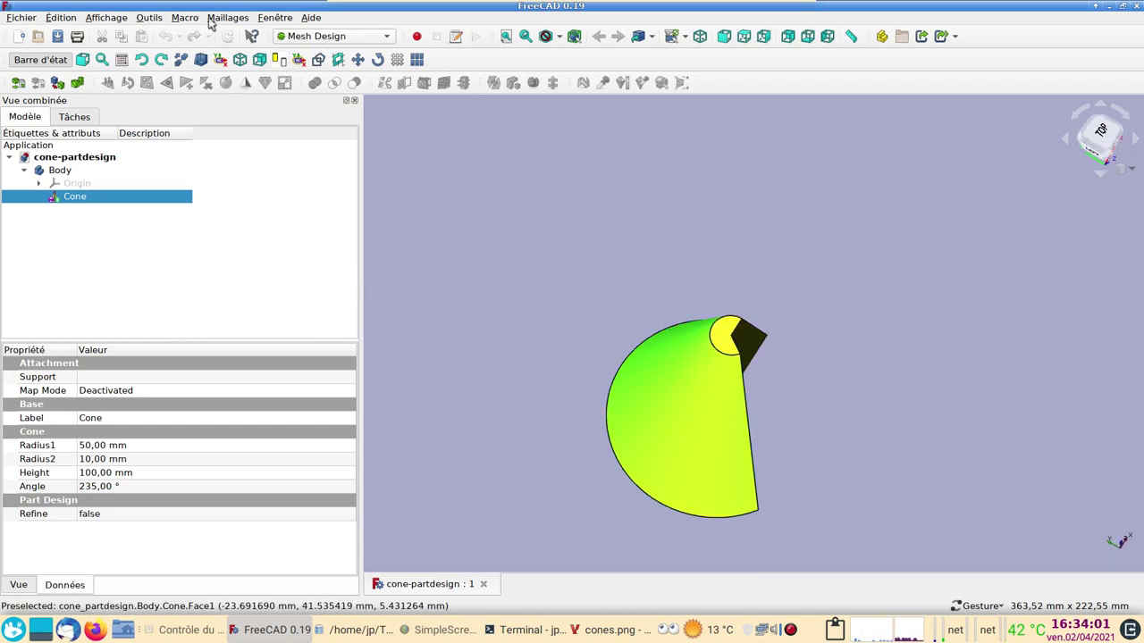
pyautogui.click(223, 15)
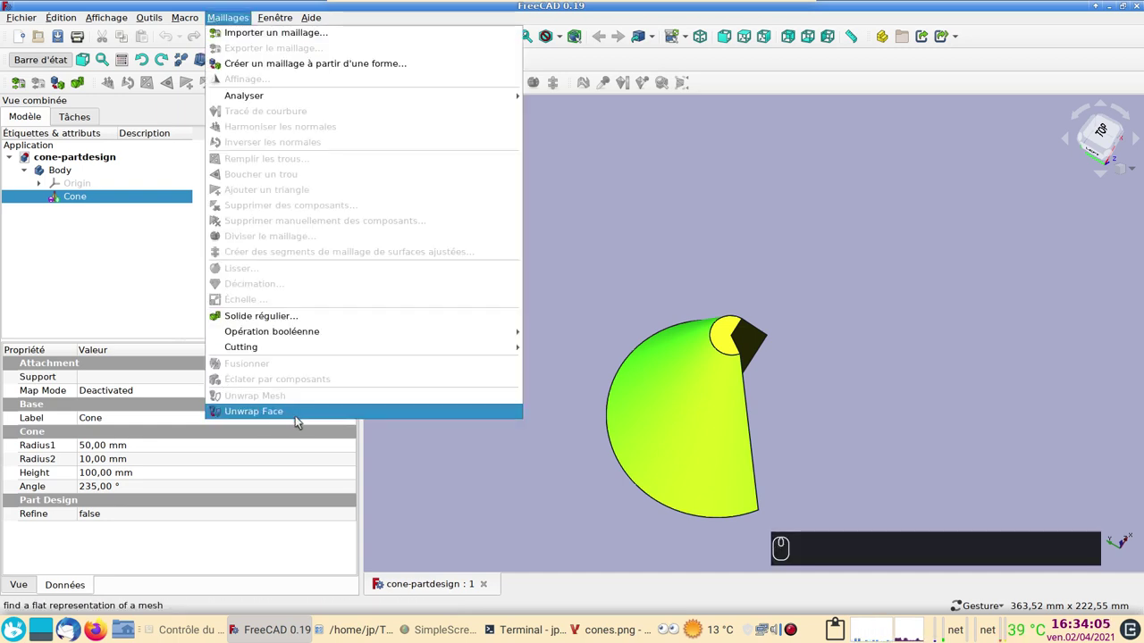
pyautogui.click(479, 484)
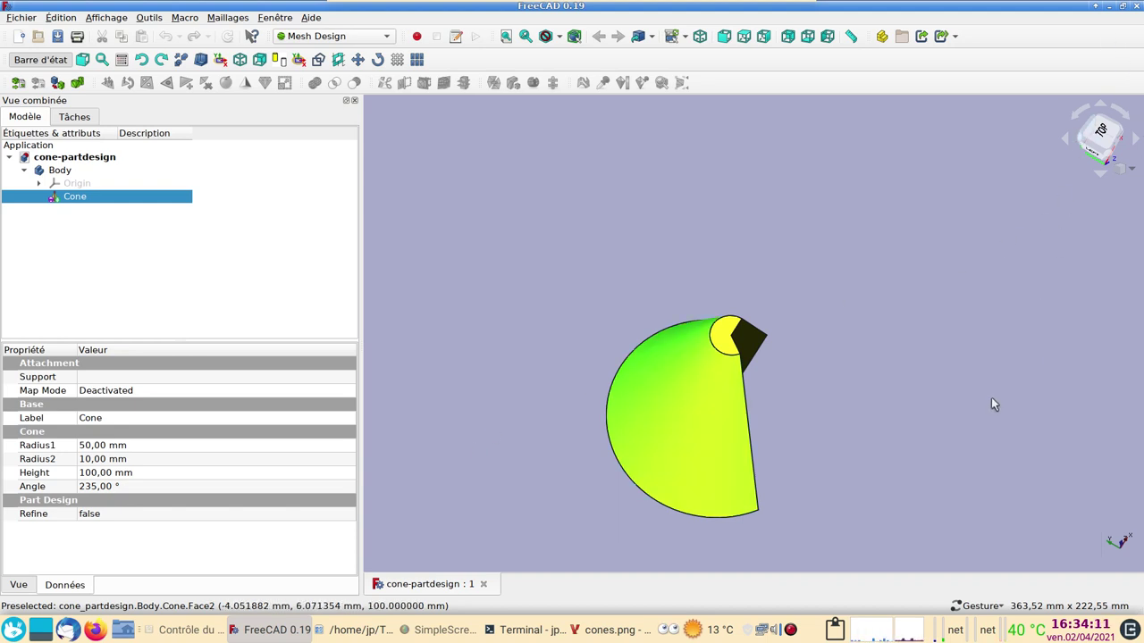
pyautogui.click(996, 405)
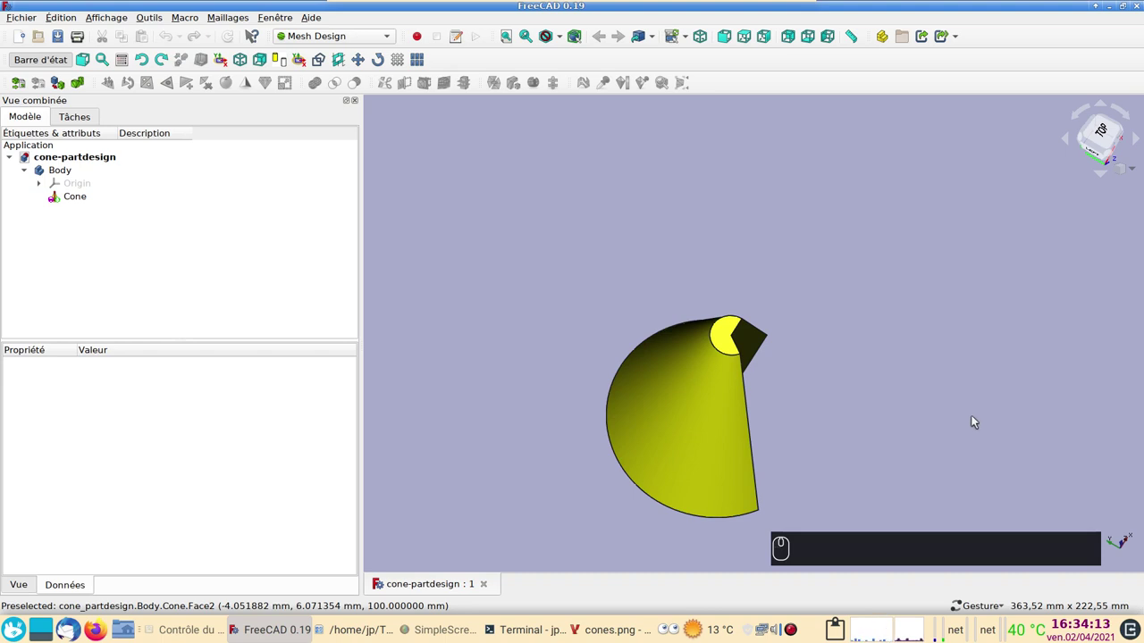
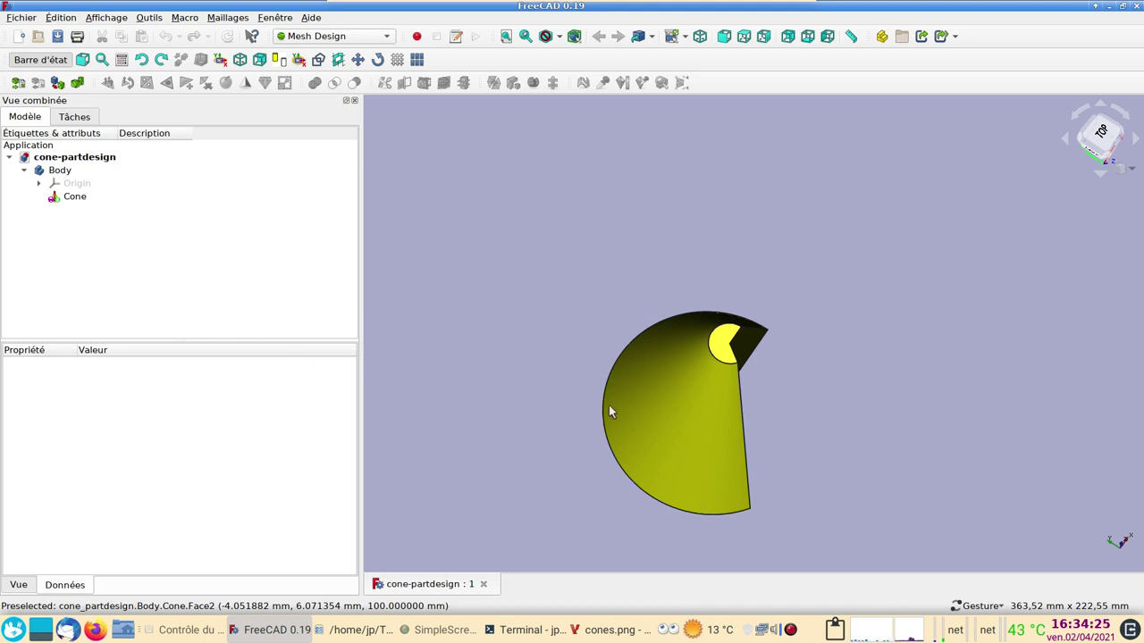
# Orbit to the cone's side view and switch to the Draft workbench.
pyautogui.moveTo(649, 409); pyautogui.dragTo(699, 292)
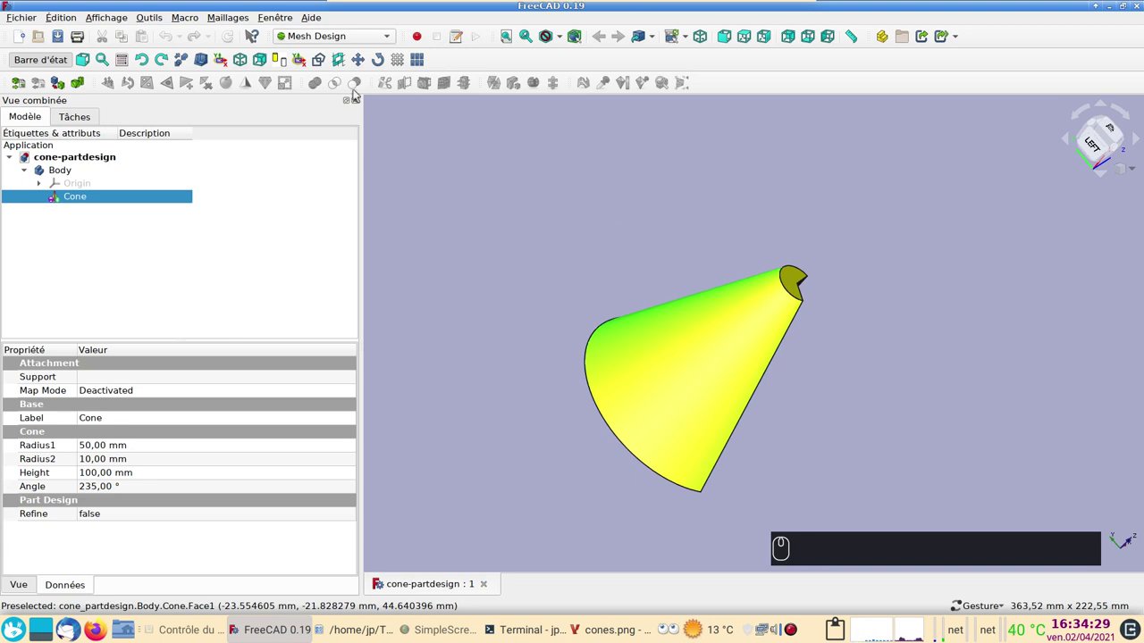
pyautogui.moveTo(357, 44); pyautogui.dragTo(391, 254)
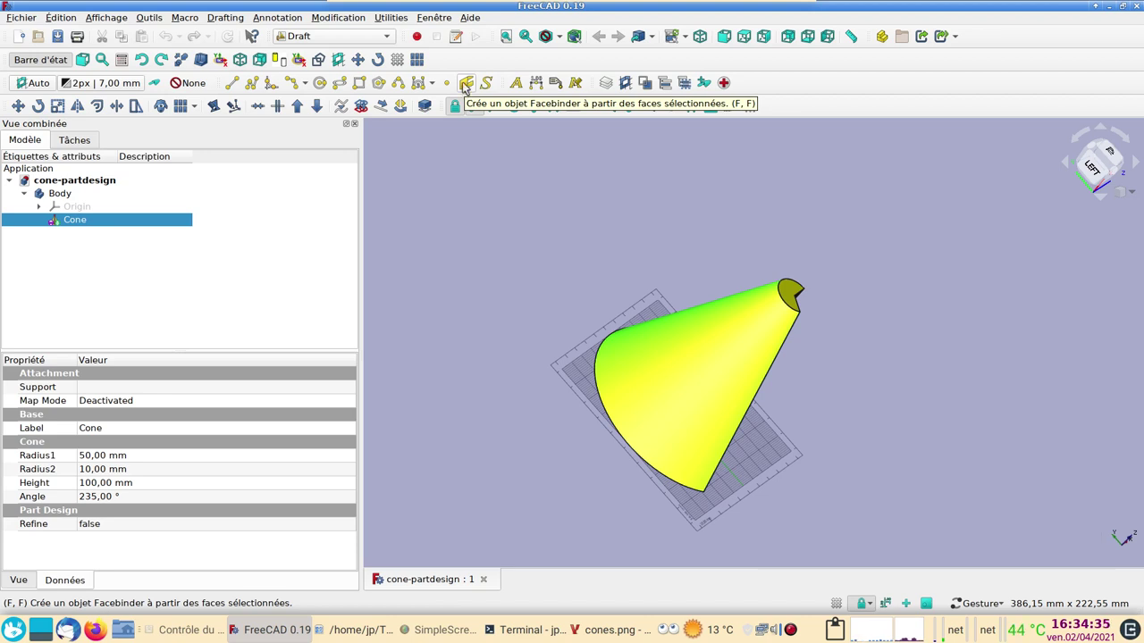
# Bind the cone's lateral face into a Draft Facebinder and hide the Cone.
pyautogui.click(467, 89)
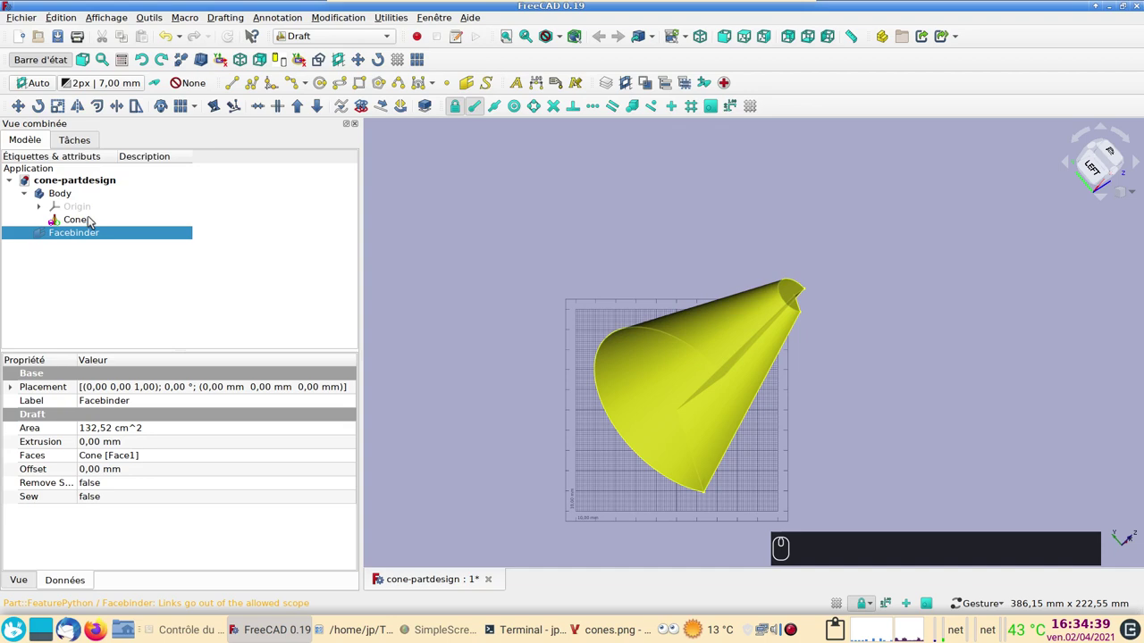
pyautogui.click(98, 217)
pyautogui.press('space')
pyautogui.click(901, 347)
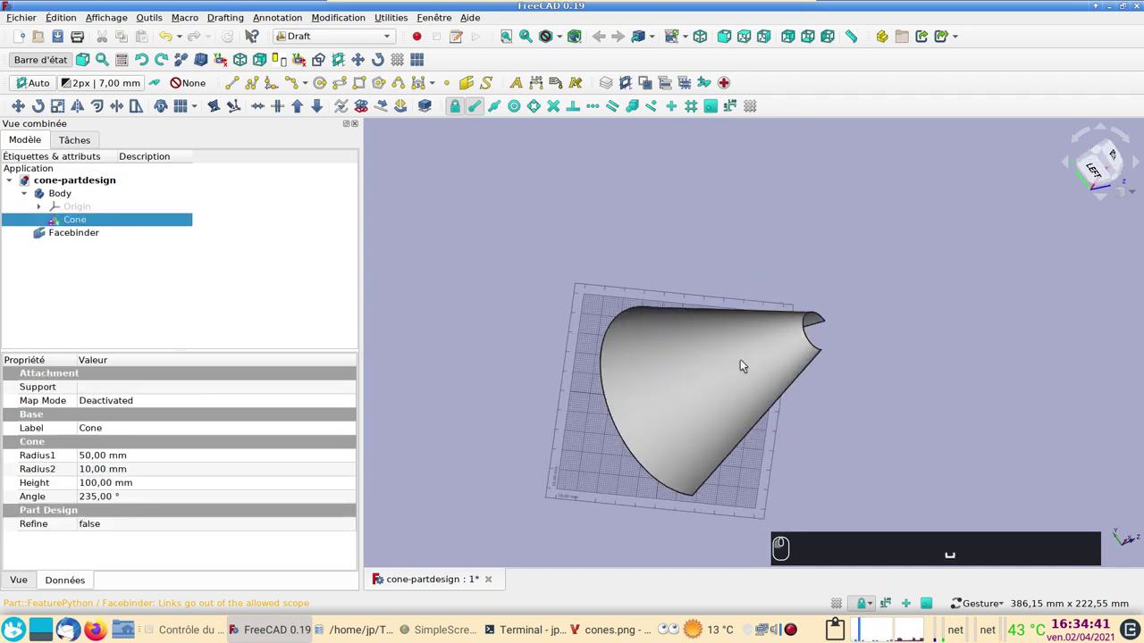
# Switch to the Mesh Design workbench with the Facebinder selected.
pyautogui.click(738, 360)
pyautogui.click(363, 40)
pyautogui.click(366, 94)
pyautogui.click(439, 201)
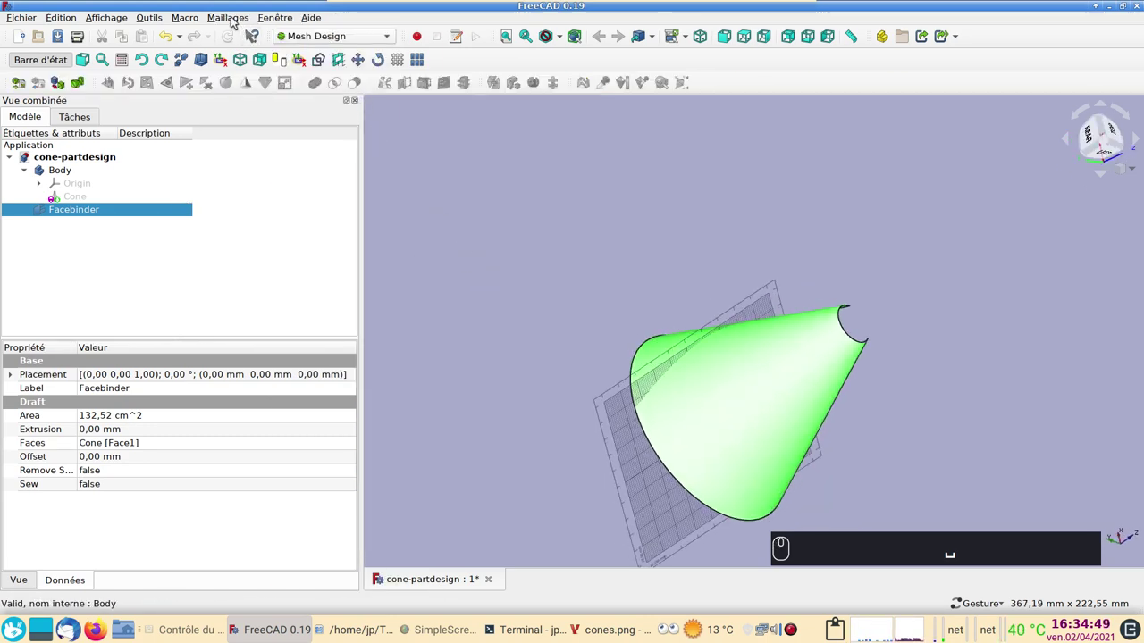
# Mesh the Facebinder with Standard tessellation, producing 'Facebinder (Meshed)', and select it.
pyautogui.click(236, 20)
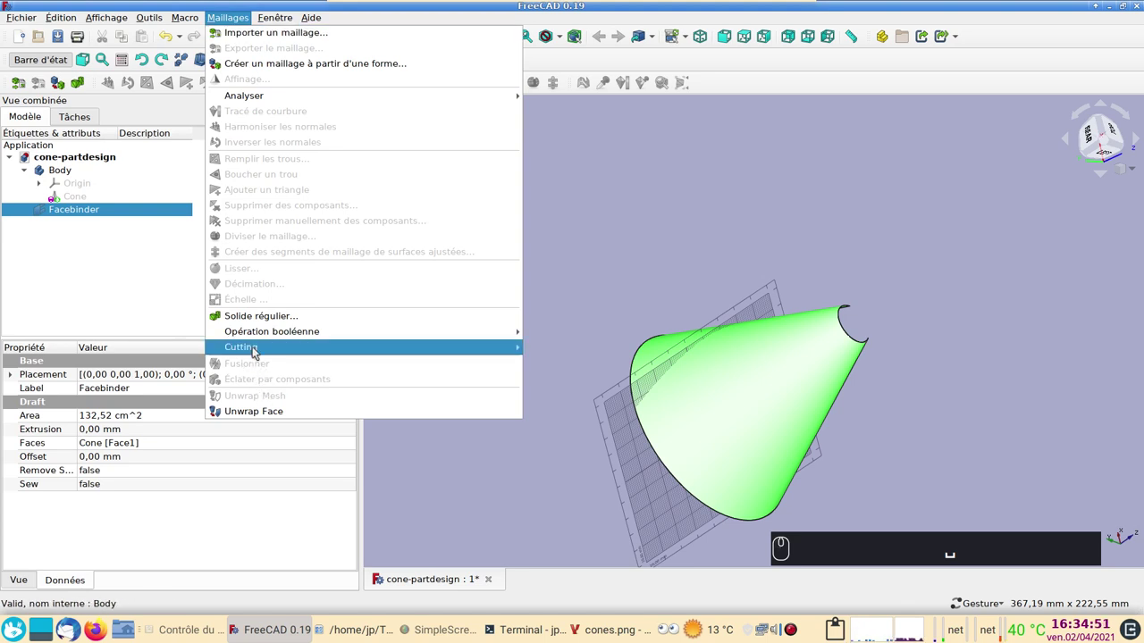
pyautogui.moveTo(616, 227); pyautogui.dragTo(236, 260)
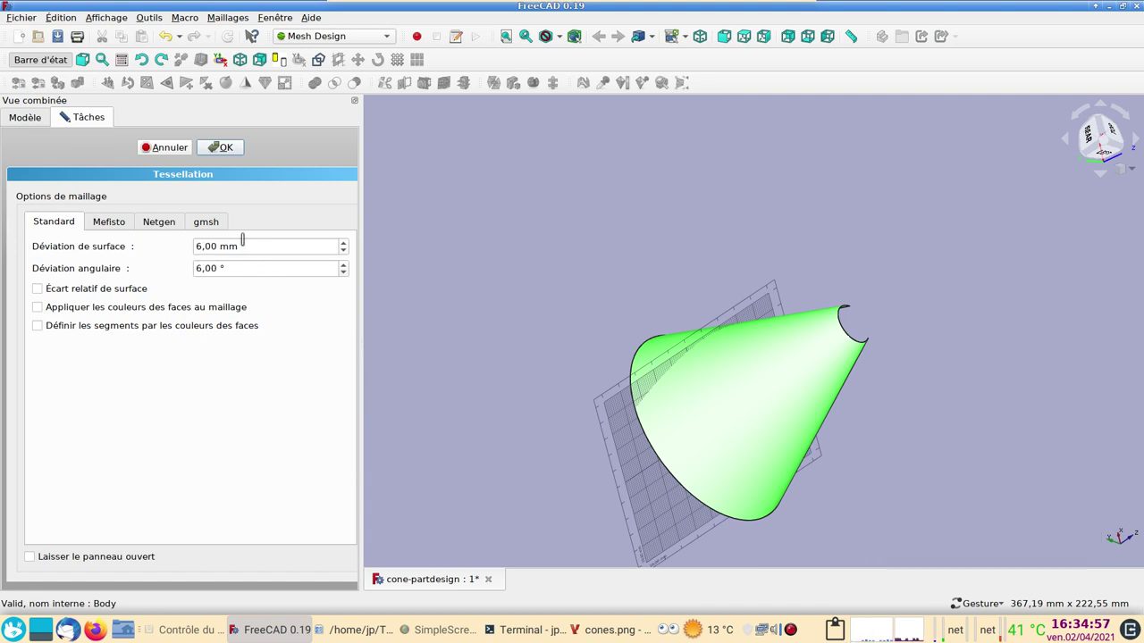
pyautogui.click(224, 146)
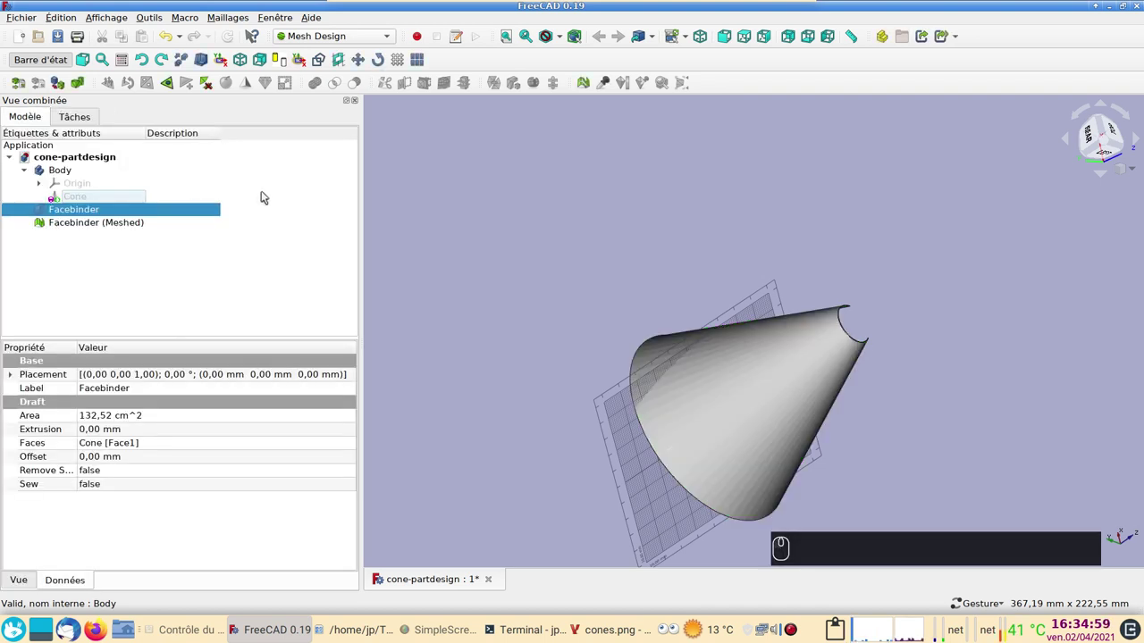
pyautogui.press('2')
pyautogui.click(875, 461)
pyautogui.write('2')
pyautogui.click(493, 356)
pyautogui.click(91, 224)
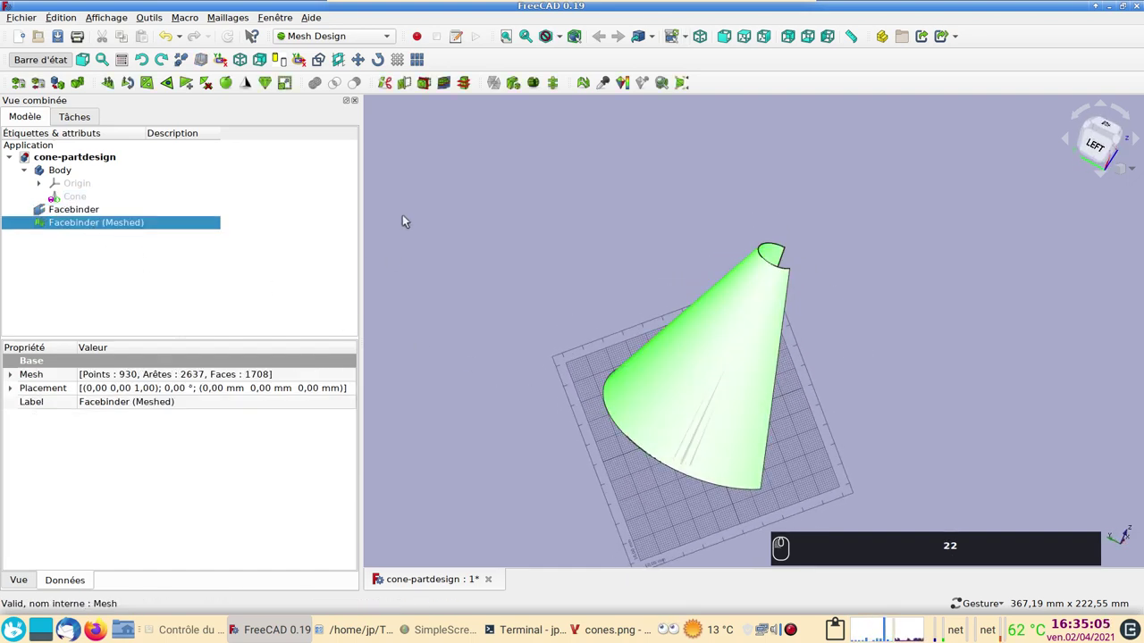
# Unwrap the meshed Facebinder into a flat fan-shaped 'Shape' and hide the mesh.
pyautogui.click(245, 16)
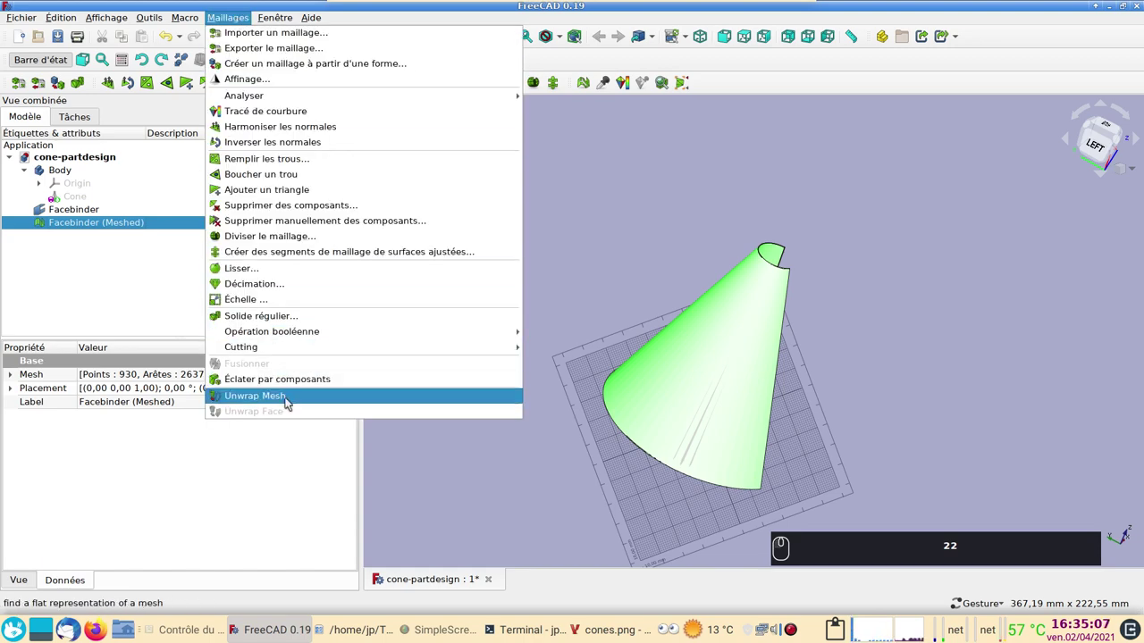
pyautogui.click(295, 398)
pyautogui.moveTo(515, 312); pyautogui.dragTo(101, 220)
pyautogui.press('space')
pyautogui.click(104, 221)
# Zoom out to view the whole flat development outline.
pyautogui.moveTo(806, 388); pyautogui.dragTo(758, 403)
pyautogui.press('BackSpace')
pyautogui.write('(2)')
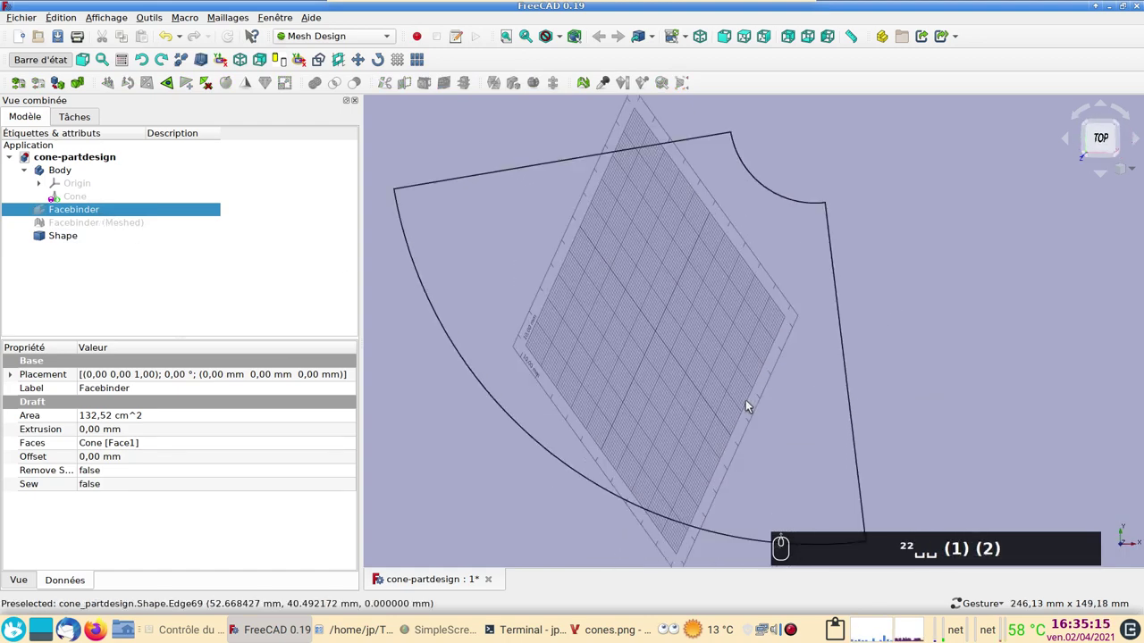
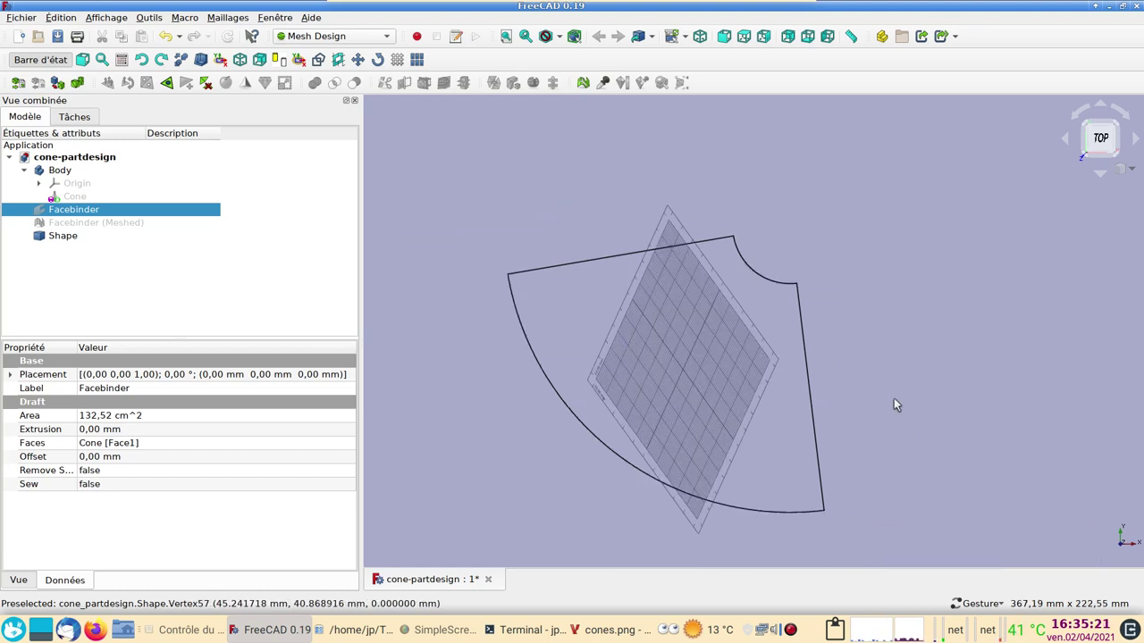
pyautogui.click(892, 481)
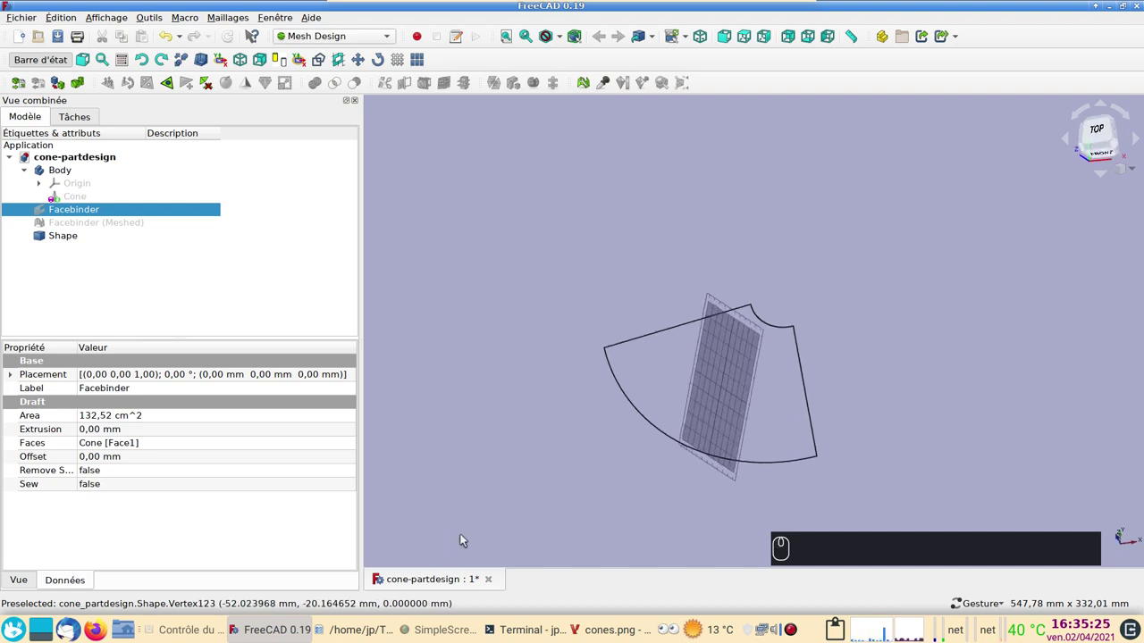
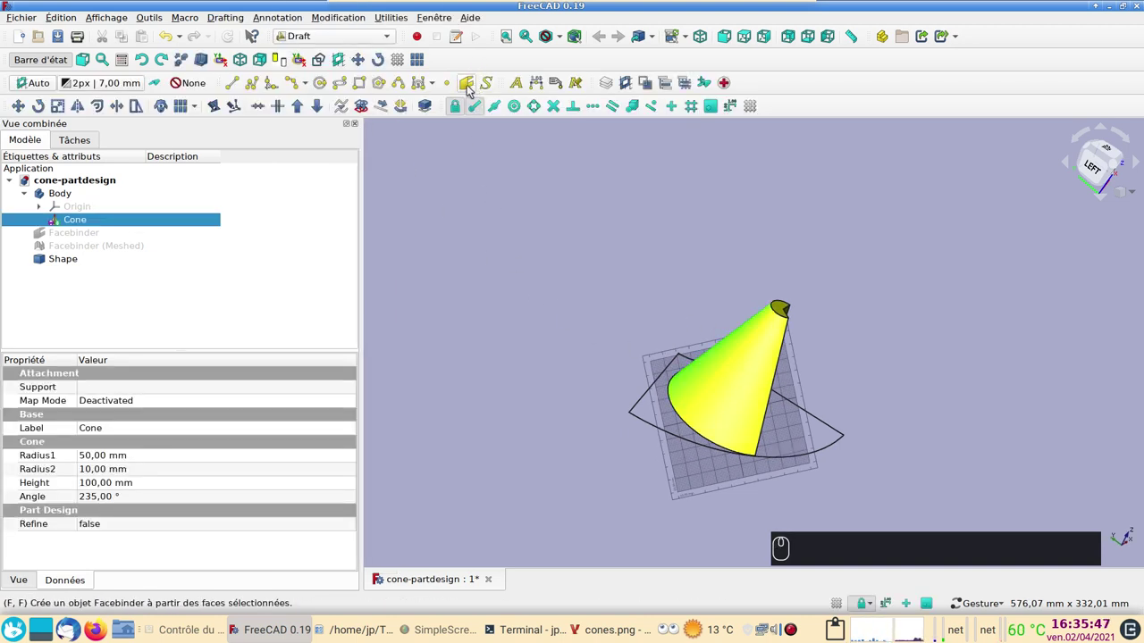
# Return to Mesh Design with the cone shown above its outline and the meshed Facebinder selected.
pyautogui.click(343, 39)
pyautogui.click(354, 99)
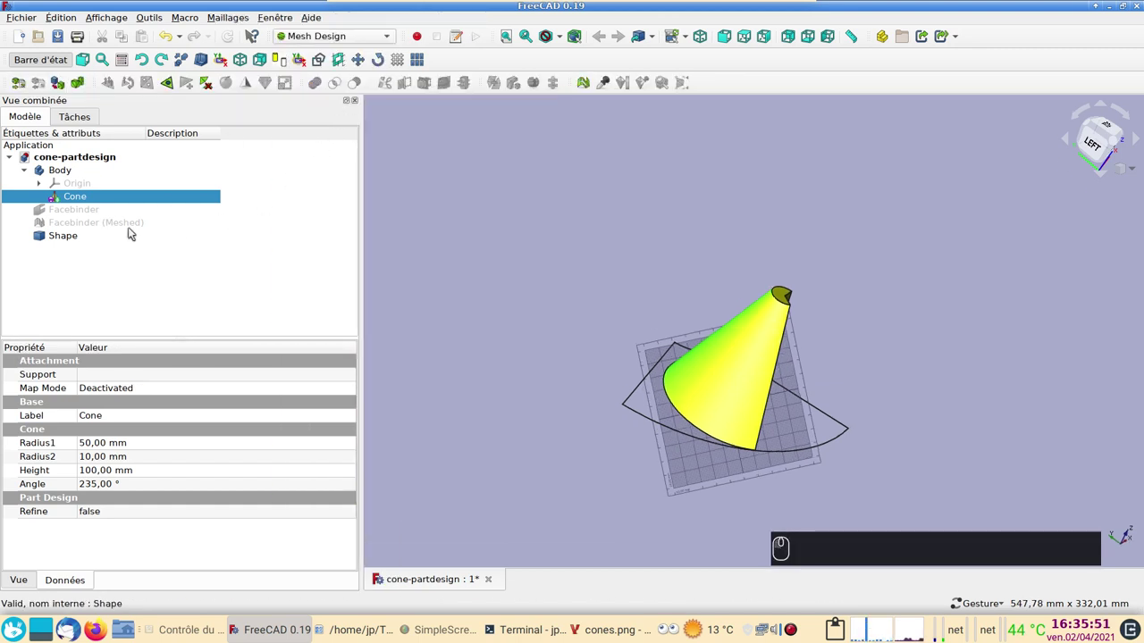
pyautogui.click(92, 209)
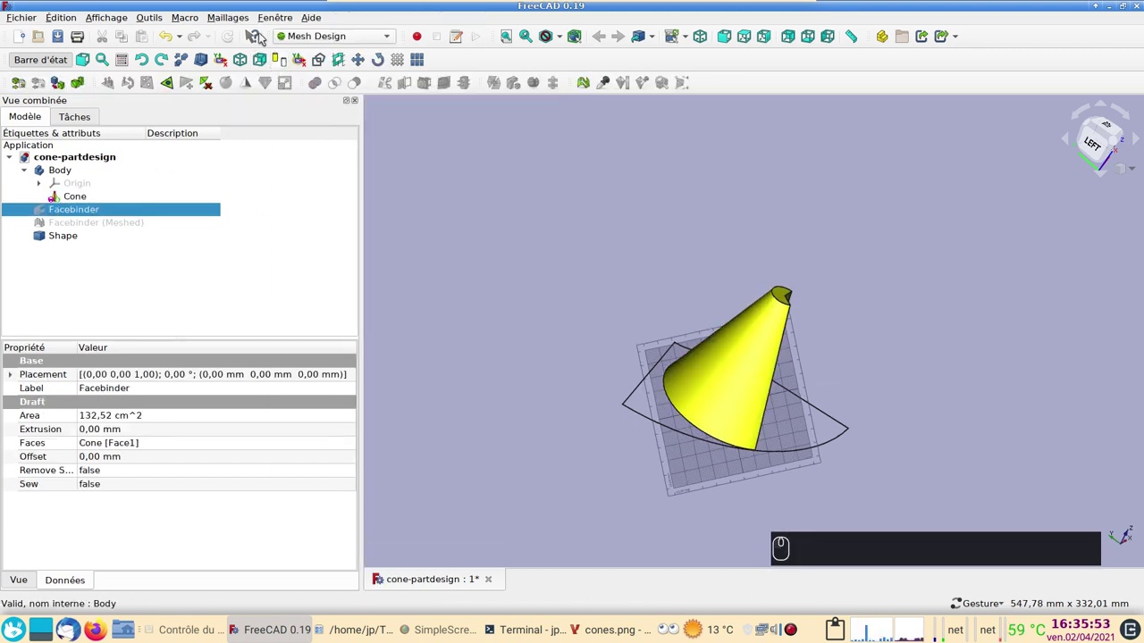
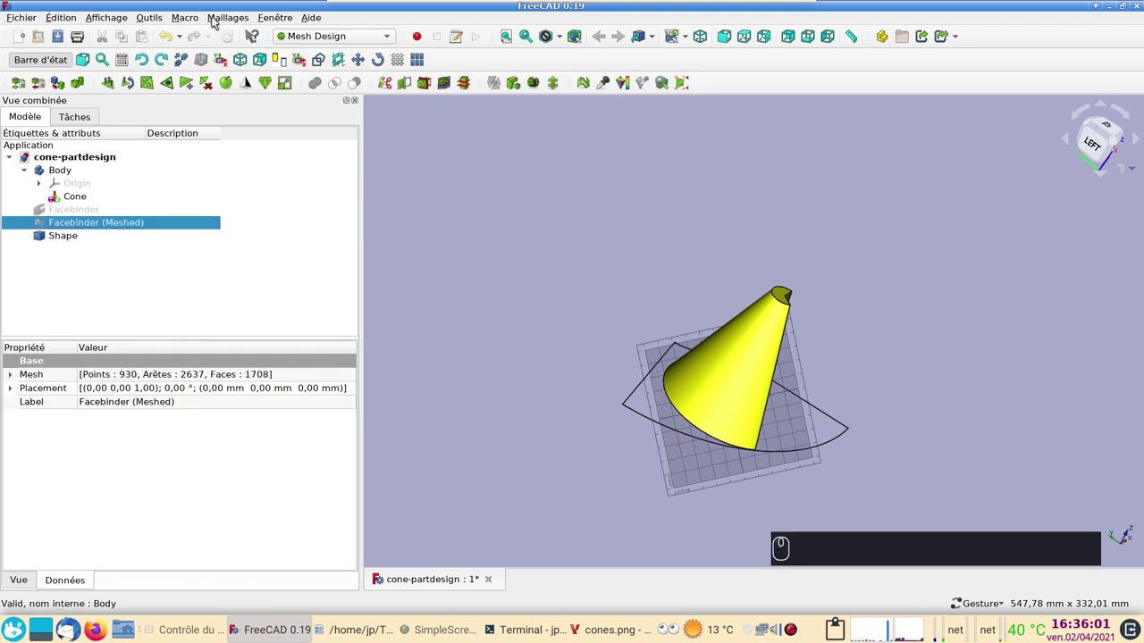
pyautogui.click(218, 18)
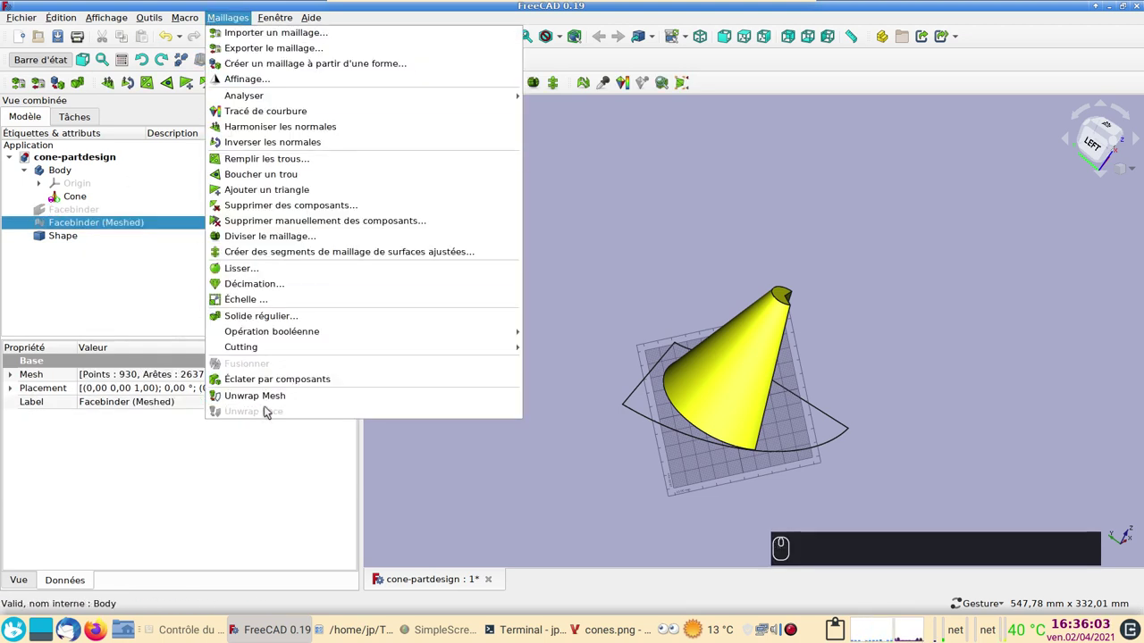
pyautogui.click(489, 469)
pyautogui.click(666, 459)
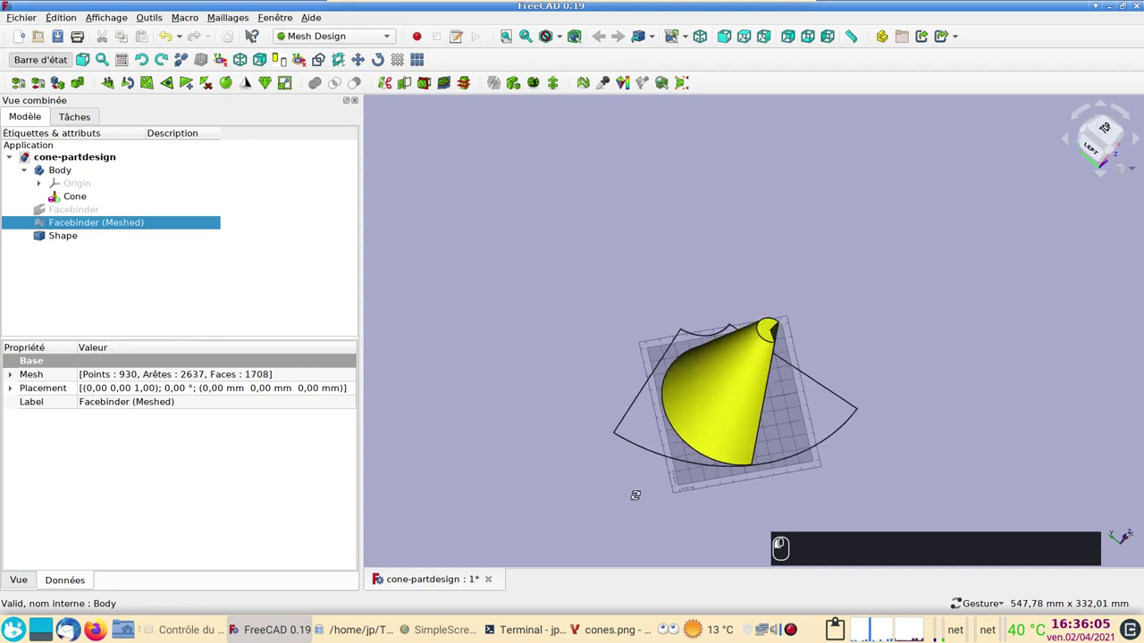